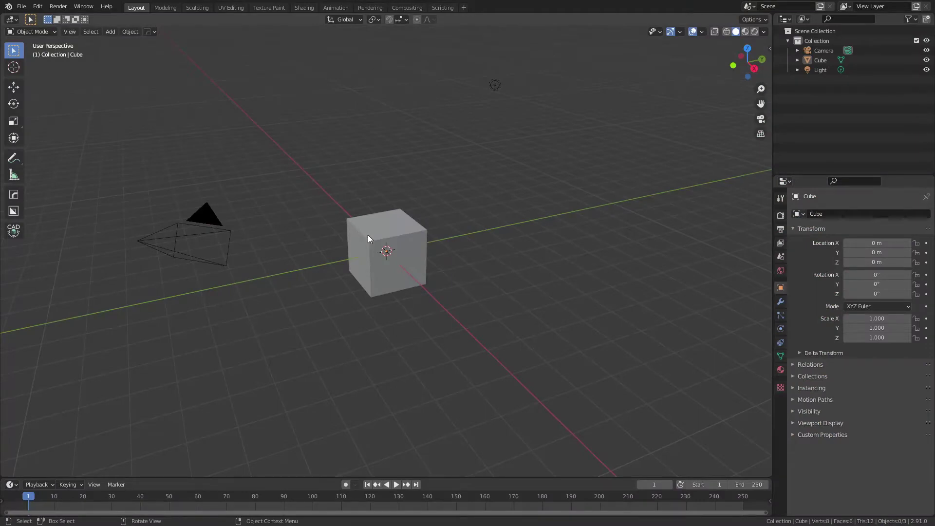
# Enable the Extra Objects curve add-on and bring up the Add menu's curve list
pyautogui.click(48, 9)
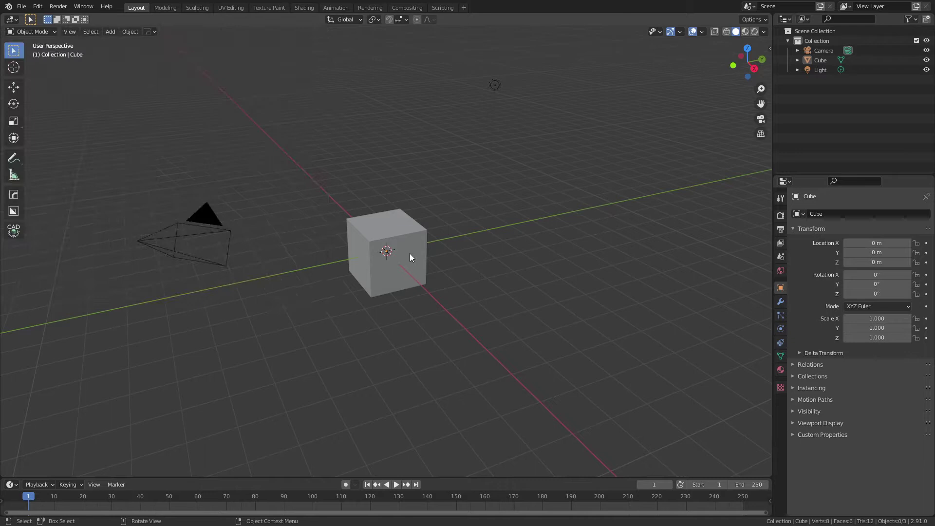
pyautogui.press('shift+a')
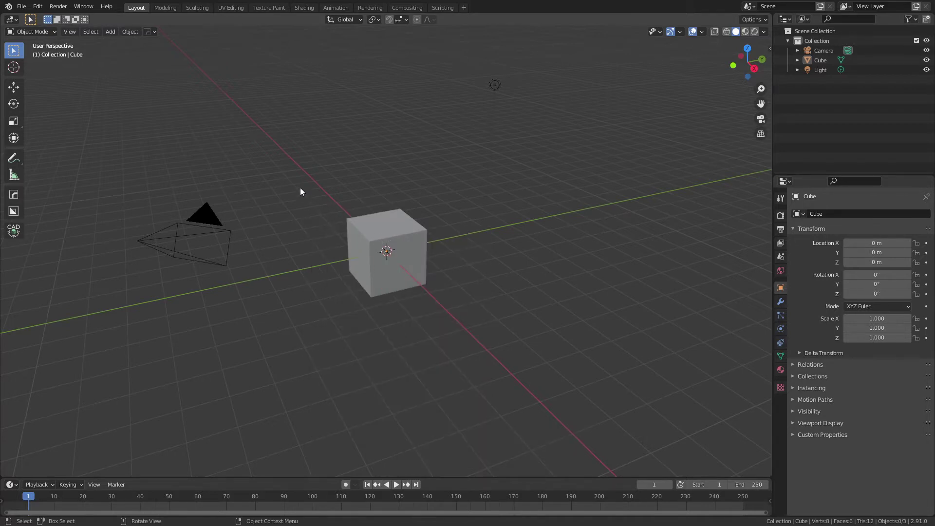
# Add an Archimedean spiral curve and zoom in on it around the cube
pyautogui.press('shift+a')
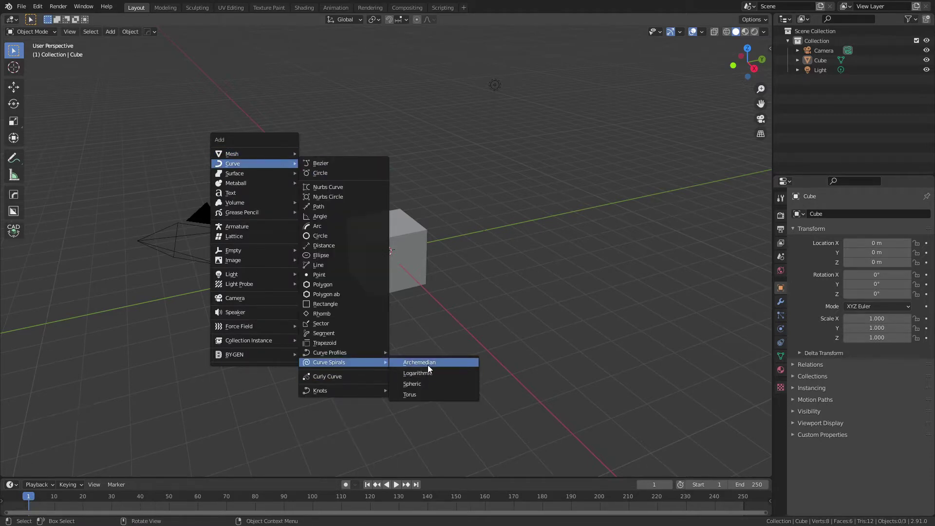
pyautogui.click(39, 472)
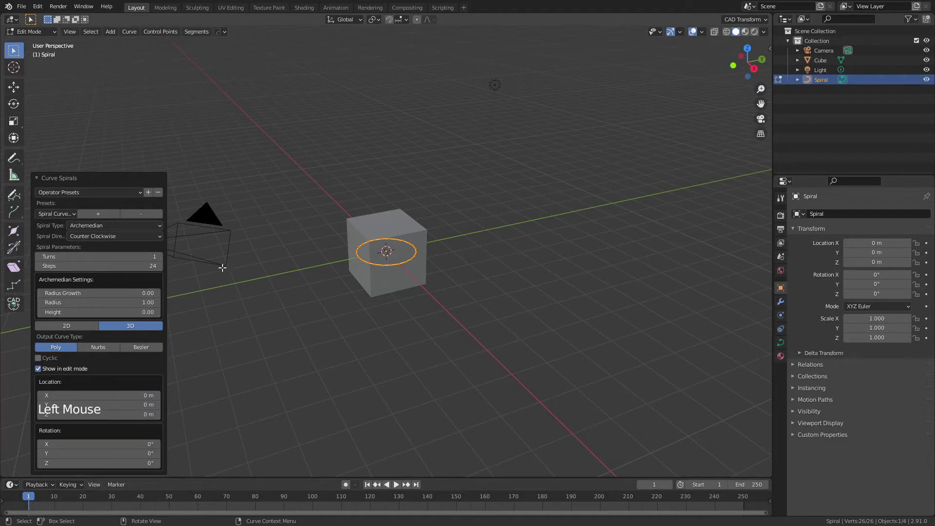
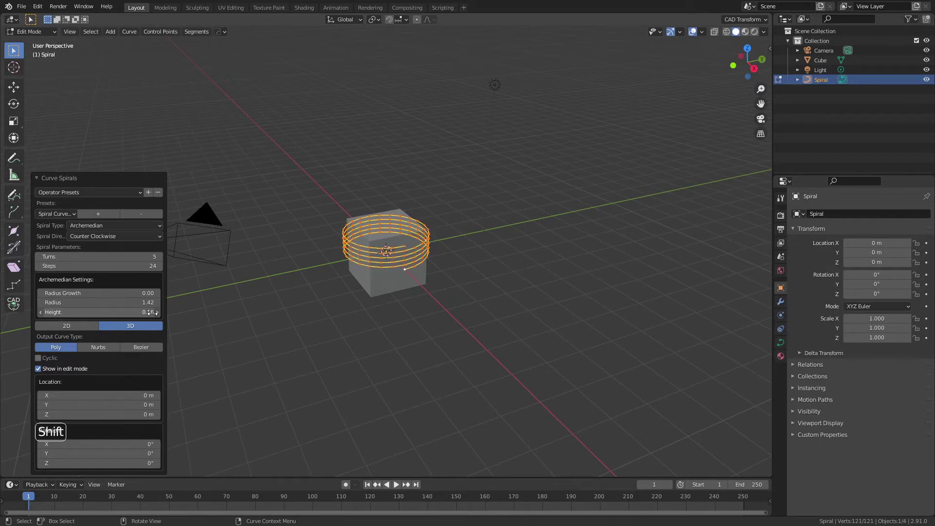
pyautogui.middleClick(415, 240)
pyautogui.scroll(3)
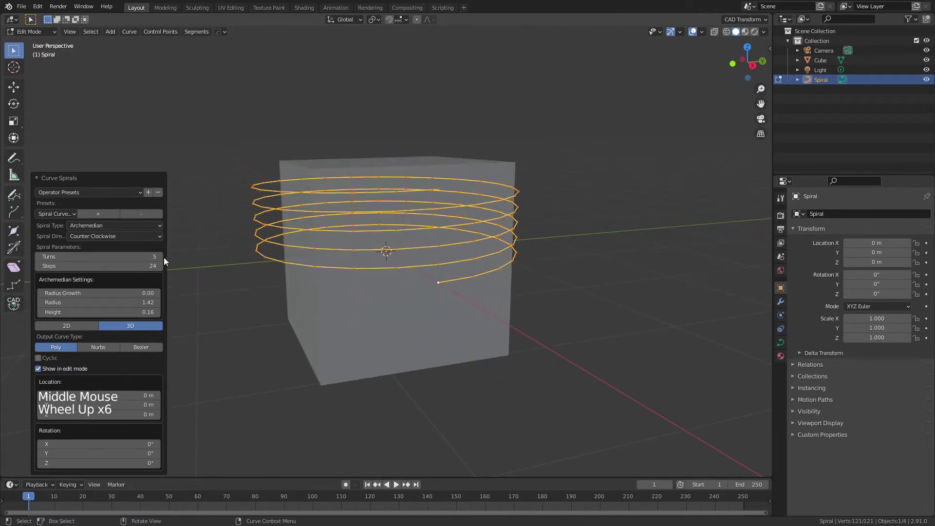
# Set the spiral to 13 turns, 48 steps, radius 1.42 and height 0.14
pyautogui.click(164, 261)
pyautogui.click(164, 261)
pyautogui.doubleClick(164, 261)
pyautogui.click(164, 261)
pyautogui.doubleClick(165, 261)
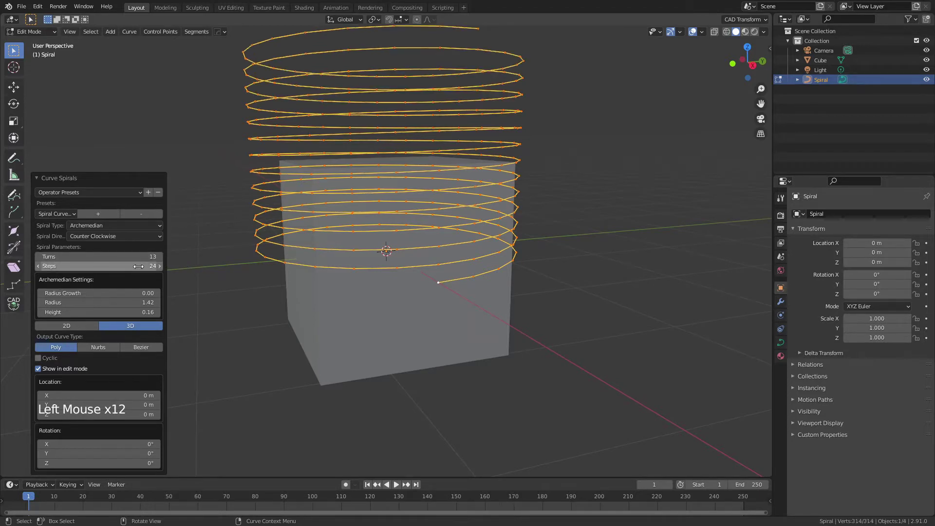
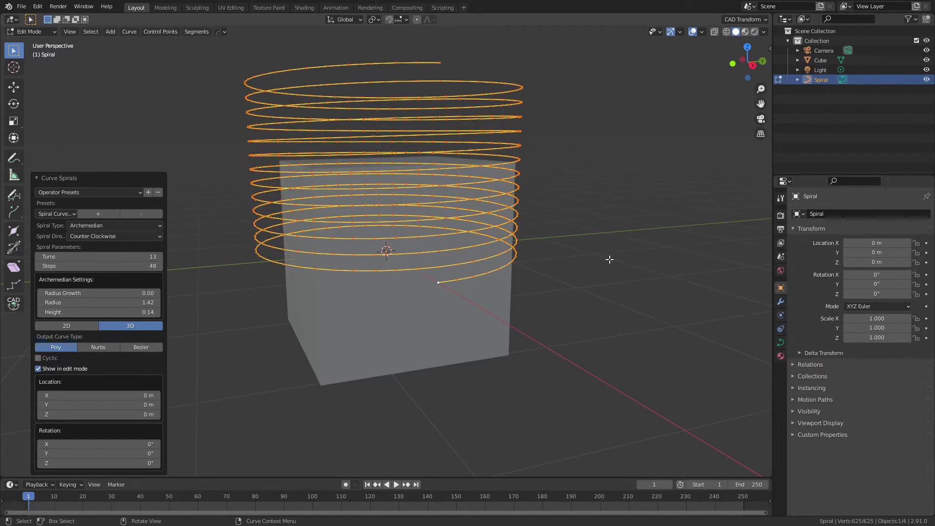
# Select all spiral points, centre them vertically on the cube and squash to its height
pyautogui.click(611, 256)
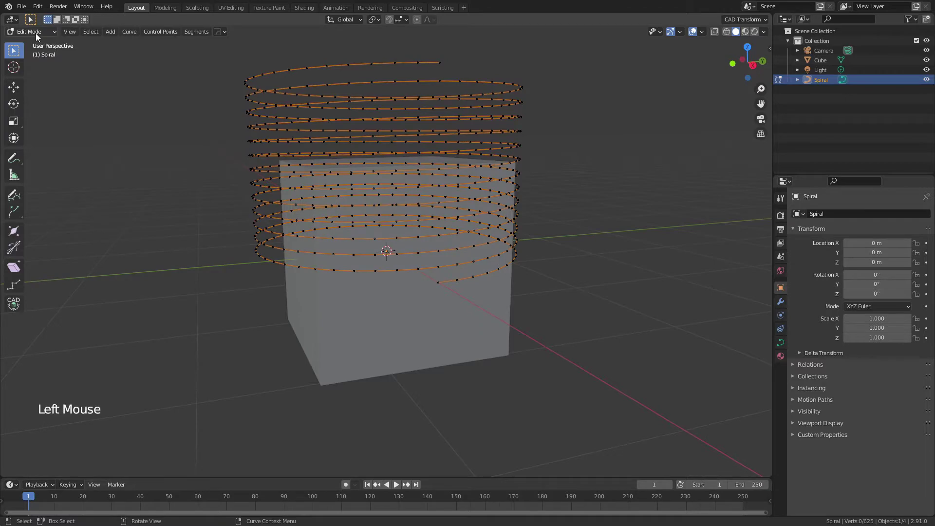
pyautogui.press('a')
pyautogui.press('g')
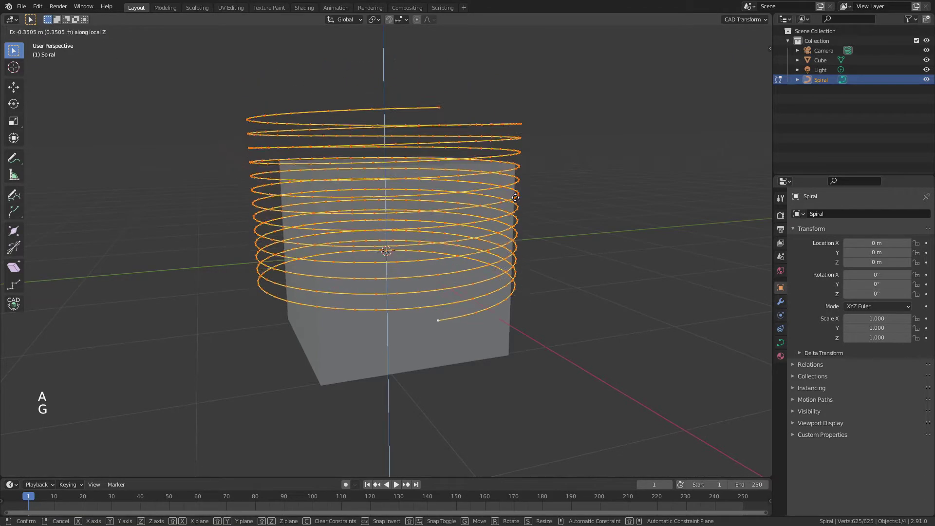
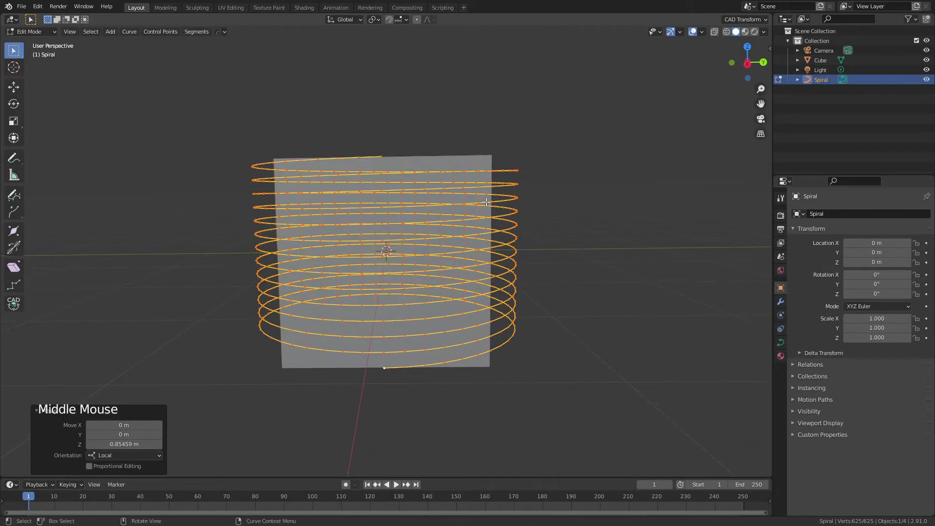
pyautogui.press('s')
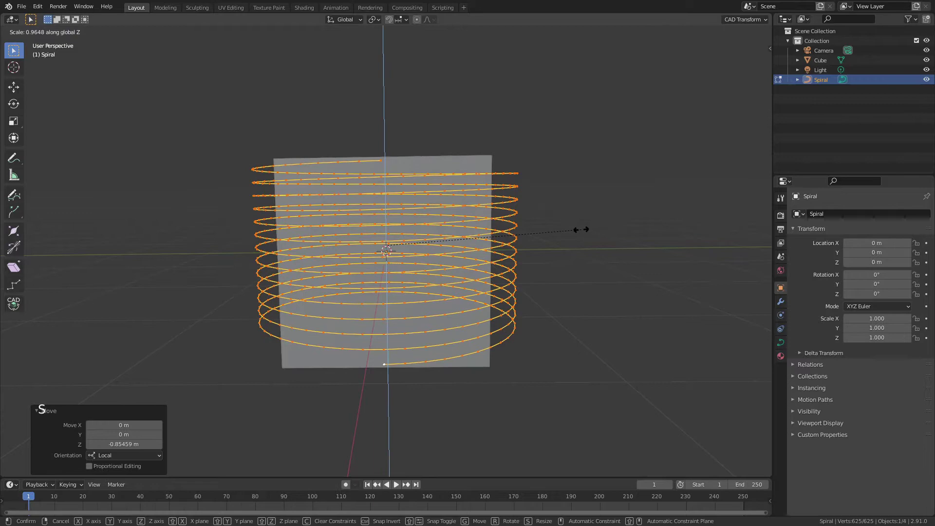
# Check the coil from front and top views and widen it slightly around the cube
pyautogui.press('KP_1')
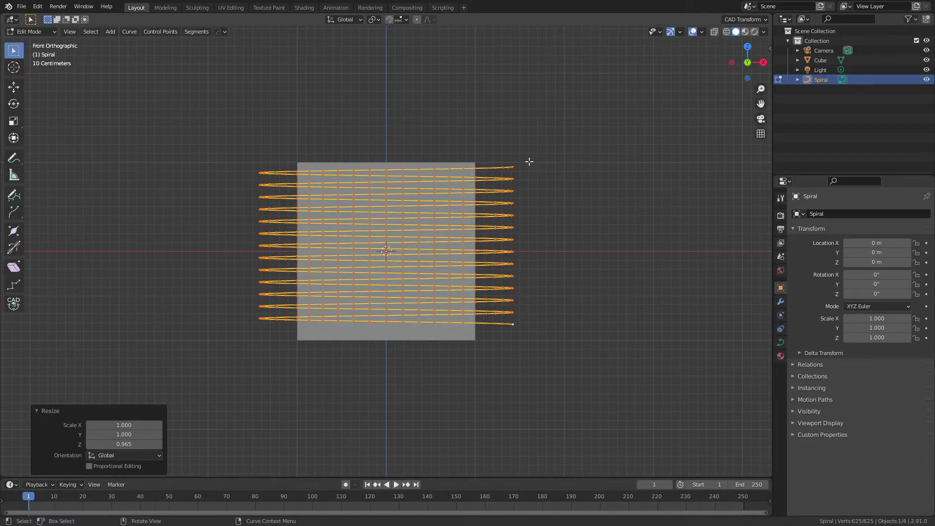
pyautogui.middleClick(528, 161)
pyautogui.middleClick(497, 210)
pyautogui.press('KP_7')
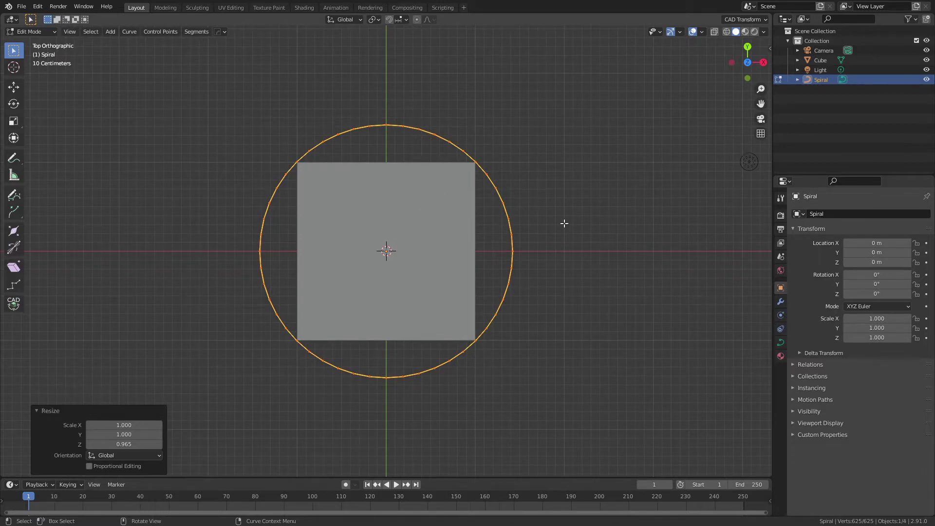
pyautogui.press('s')
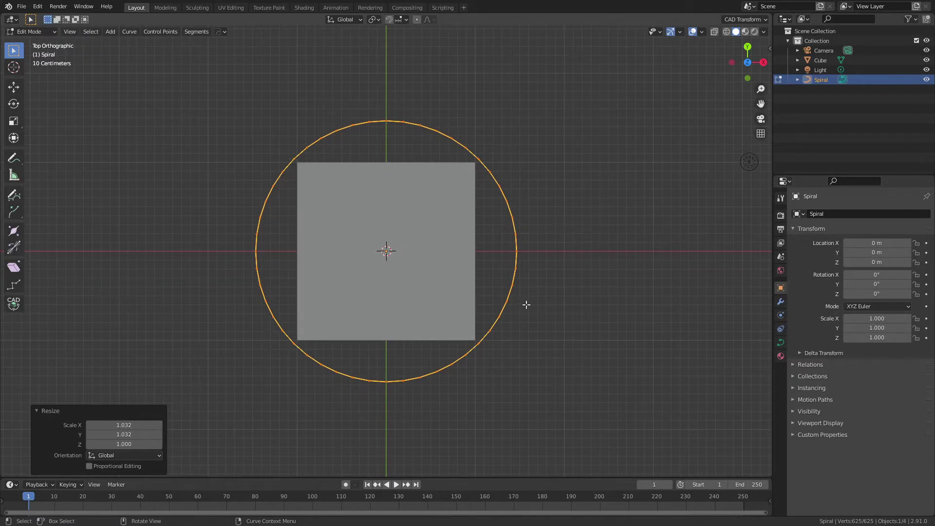
pyautogui.middleClick(562, 367)
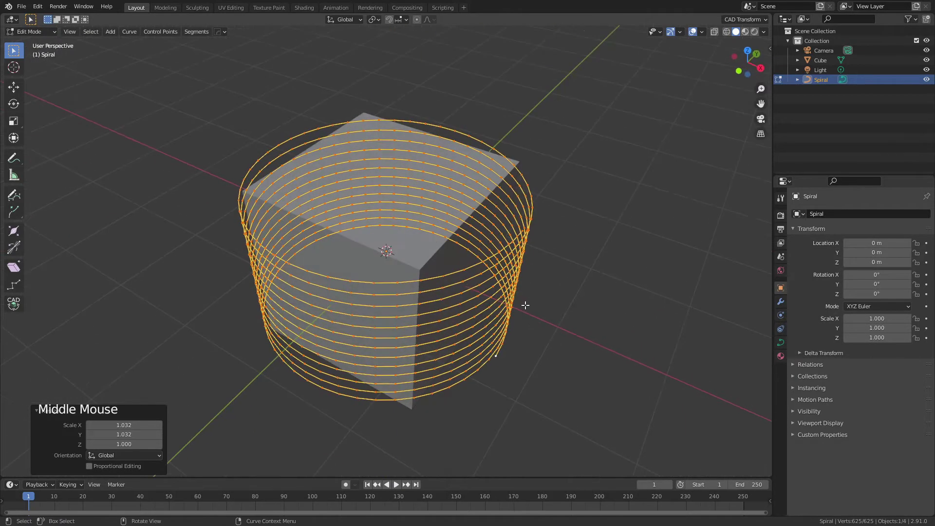
# Add a Shrinkwrap modifier targeting Cube so the coil hugs its faces at a 0.14 m offset
pyautogui.press('Tab')
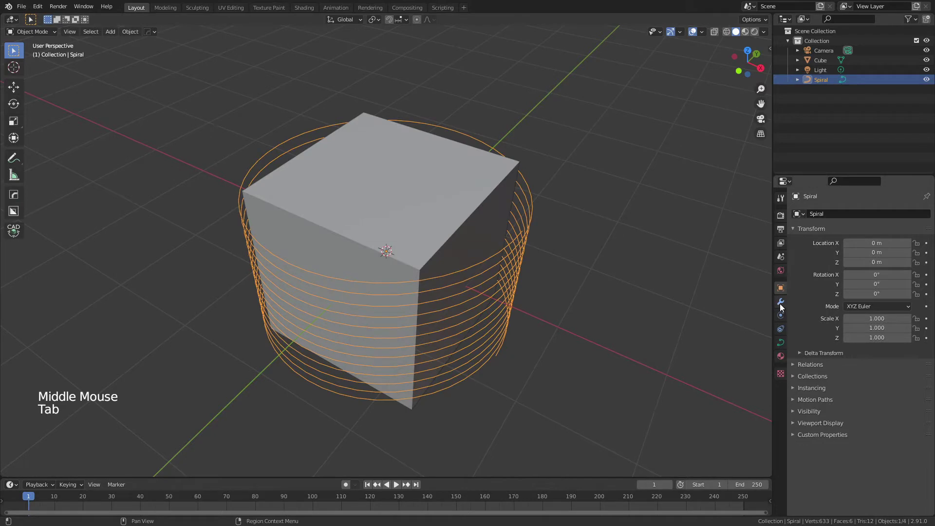
pyautogui.click(782, 307)
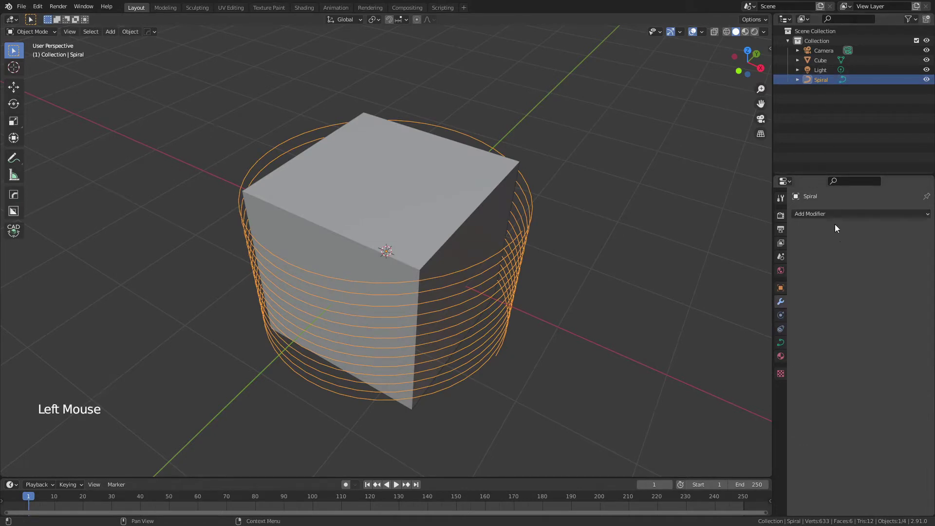
pyautogui.click(833, 221)
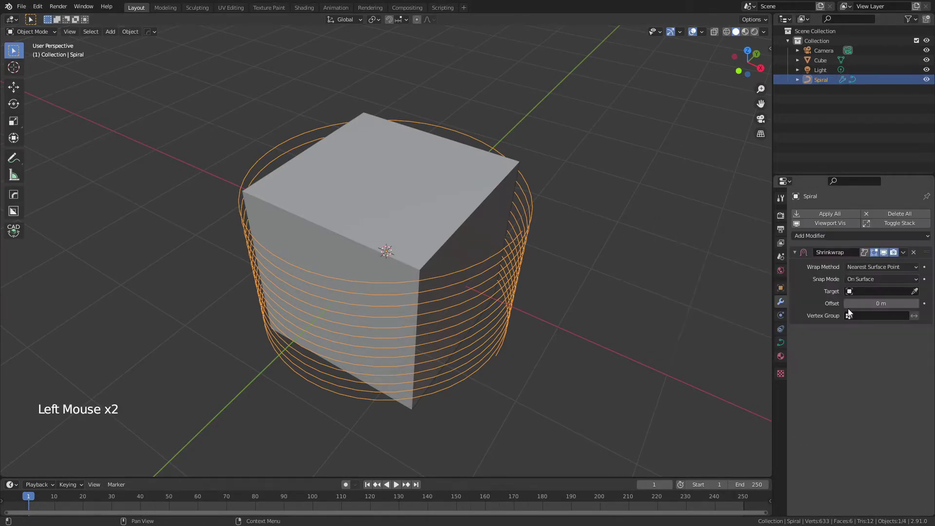
pyautogui.click(886, 297)
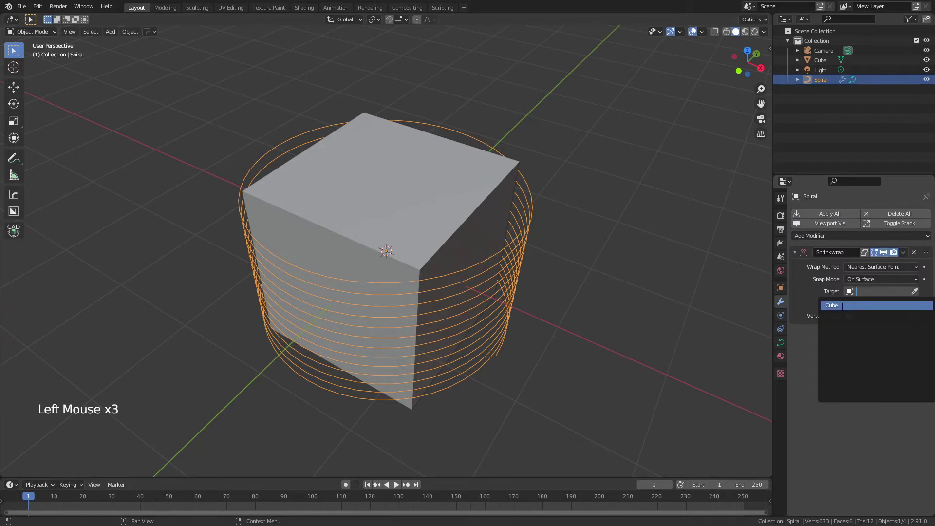
pyautogui.middleClick(386, 263)
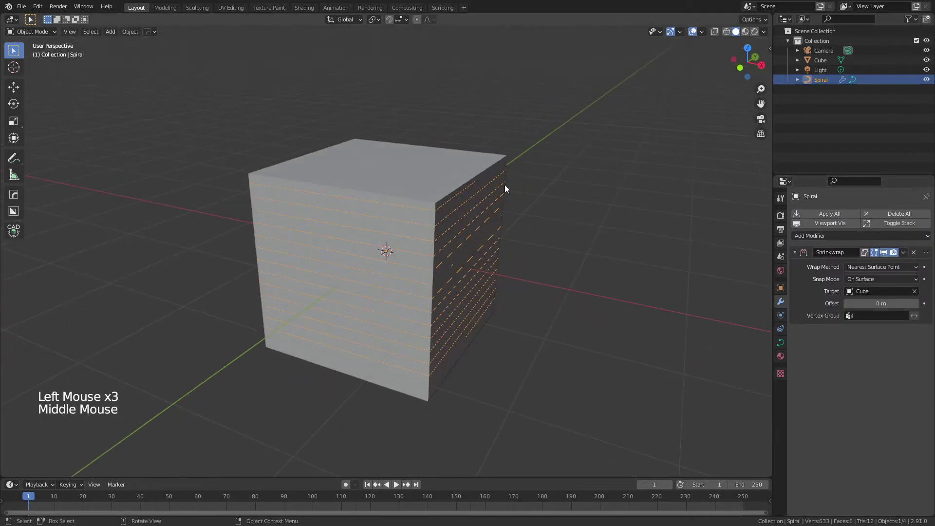
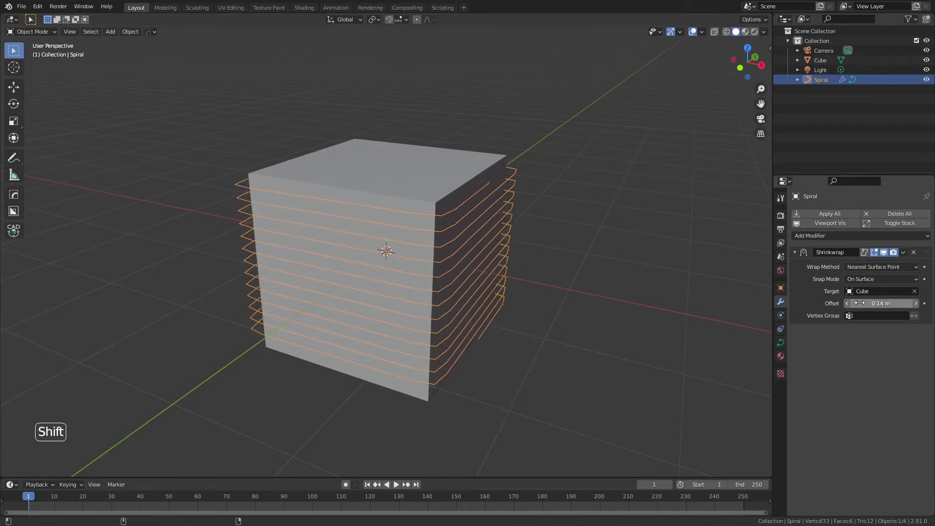
pyautogui.middleClick(489, 254)
pyautogui.scroll(3)
pyautogui.middleClick(514, 295)
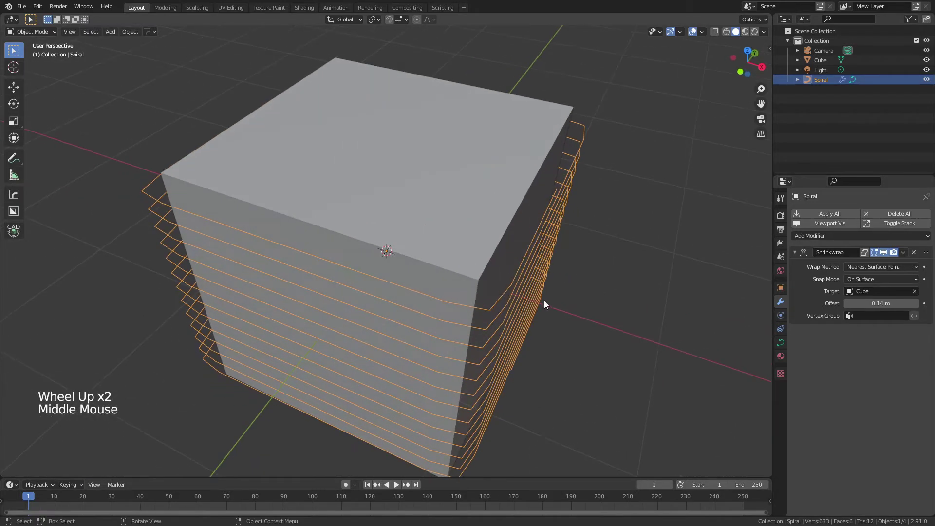
pyautogui.middleClick(548, 292)
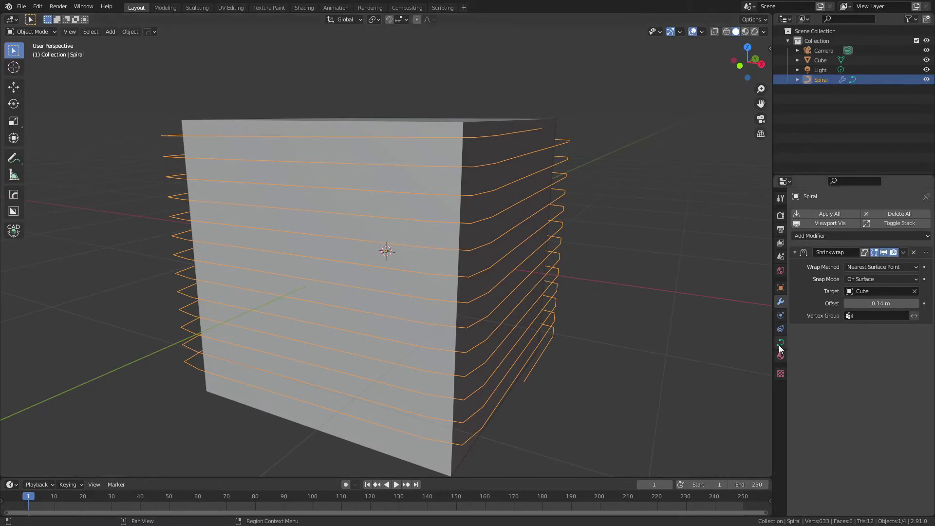
# Remove the curve's bevel thickness and apply the shrinkwrap permanently with Ctrl+A
pyautogui.click(782, 348)
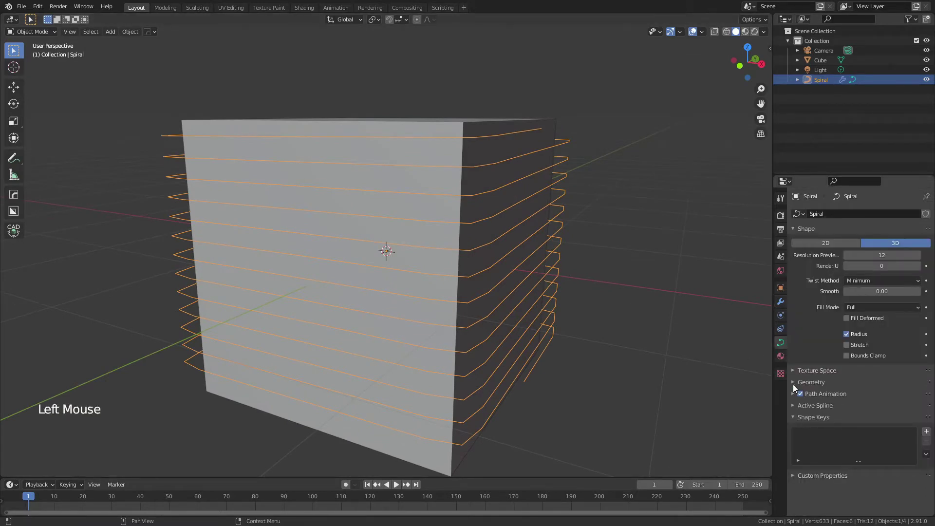
pyautogui.click(794, 388)
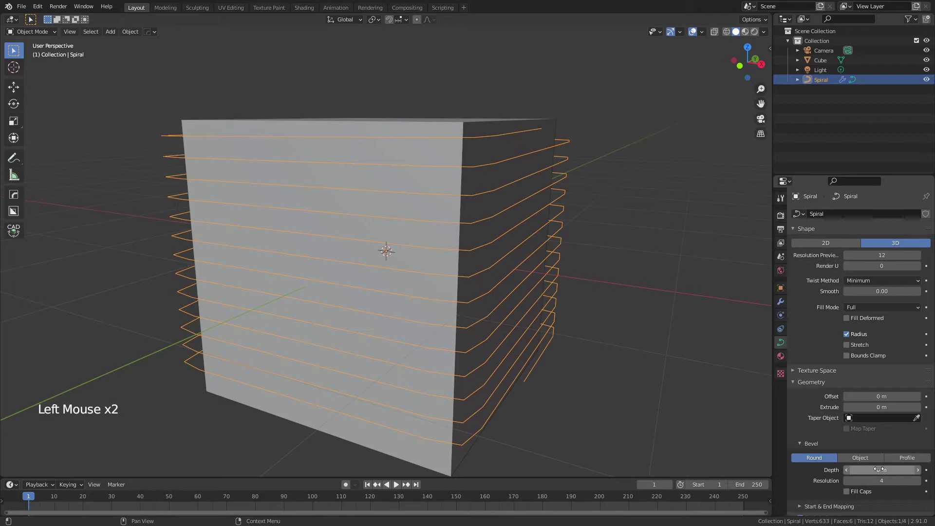
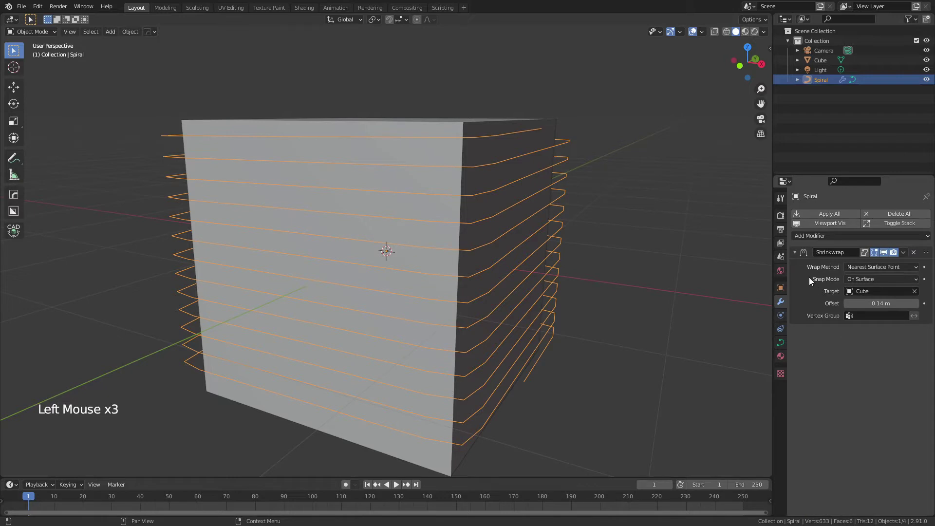
pyautogui.click(905, 255)
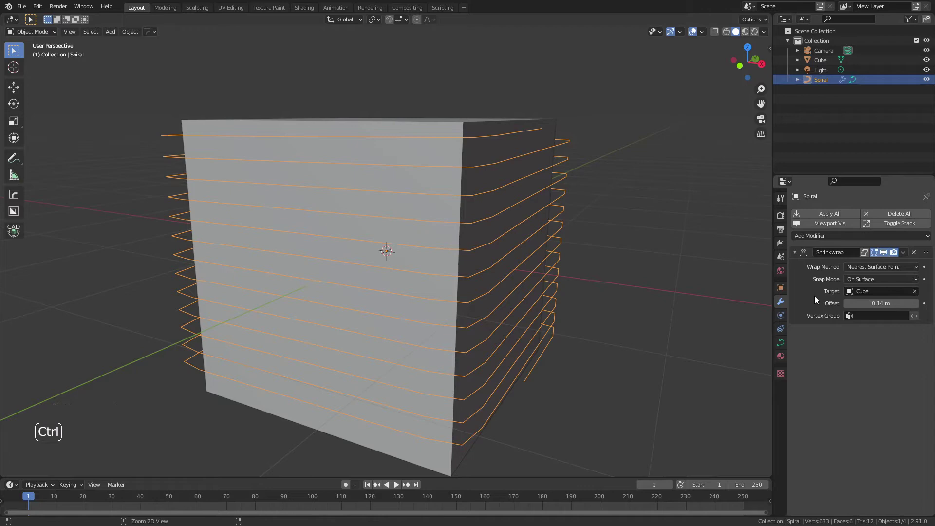
pyautogui.press('ctrl+a')
pyautogui.middleClick(448, 254)
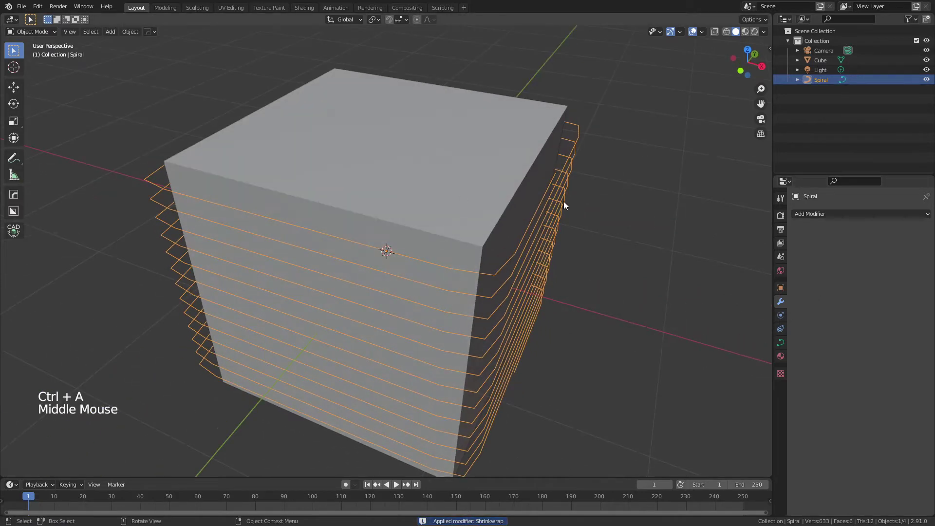
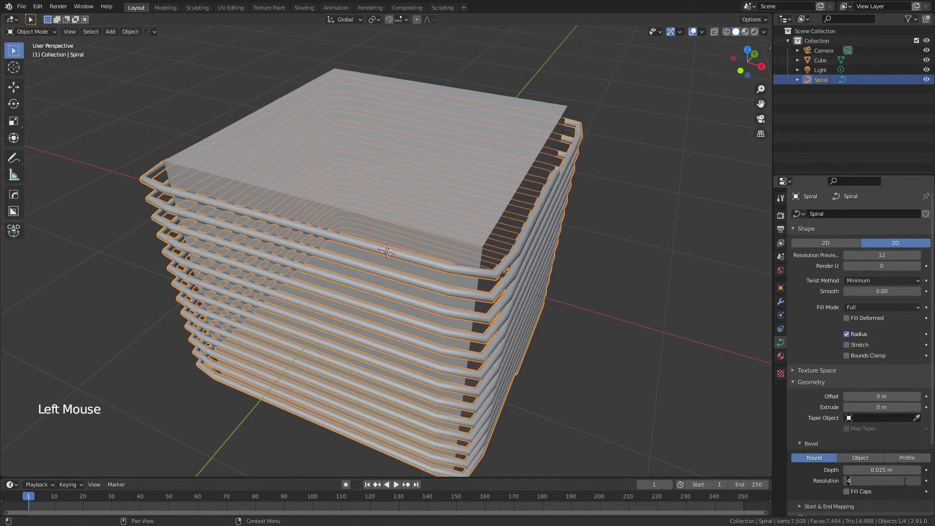
# Give the bevelled wire tube a level-2 Subdivision Surface modifier
pyautogui.middleClick(565, 381)
pyautogui.middleClick(515, 252)
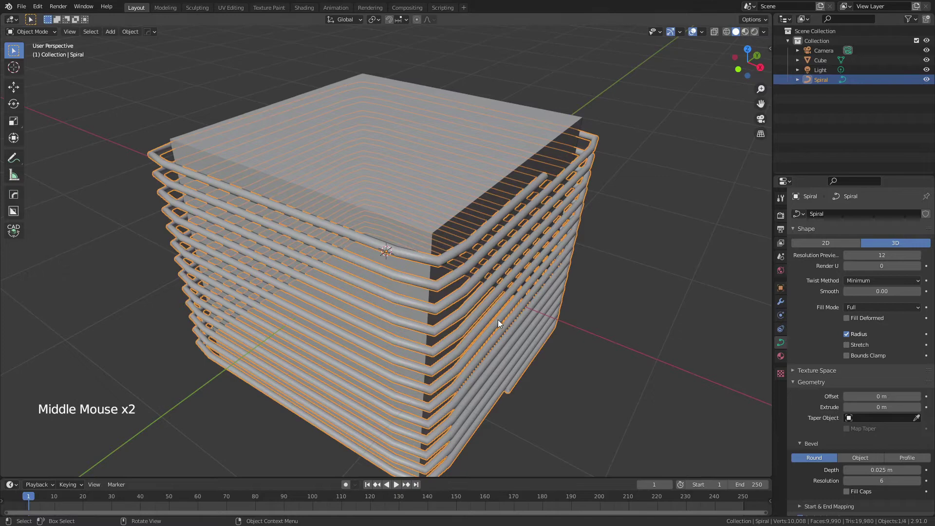
pyautogui.press('ctrl+2')
pyautogui.click(783, 308)
pyautogui.middleClick(586, 353)
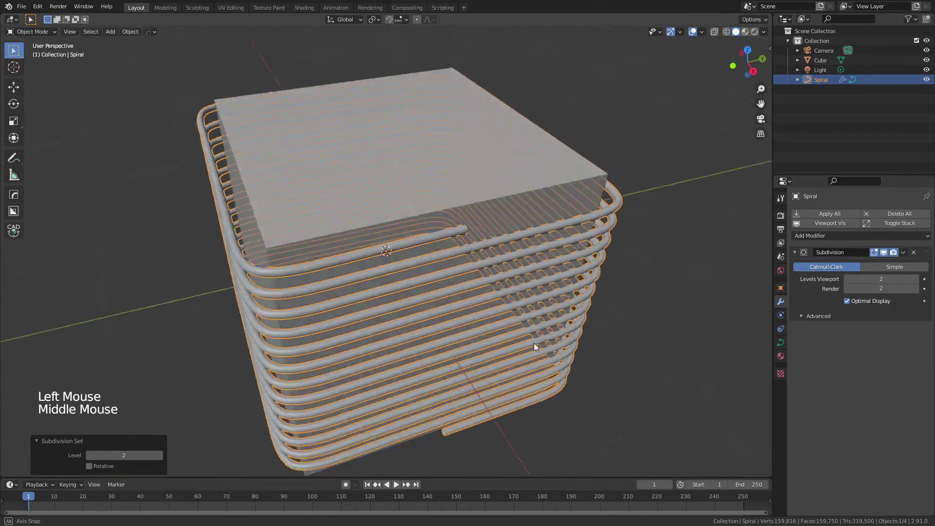
# Shade the coil smooth and inspect the rounded tube
pyautogui.rightClick(575, 194)
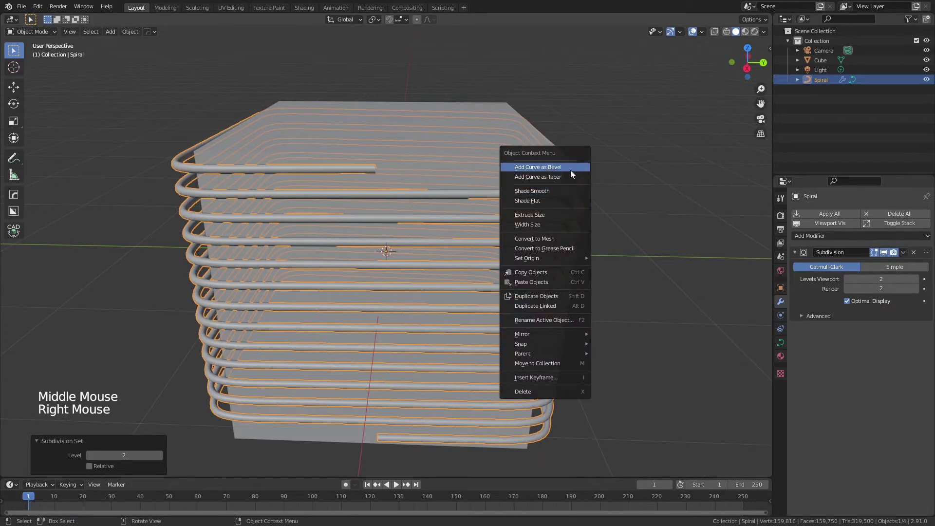
pyautogui.click(604, 237)
pyautogui.middleClick(597, 245)
pyautogui.scroll(-3)
pyautogui.click(449, 309)
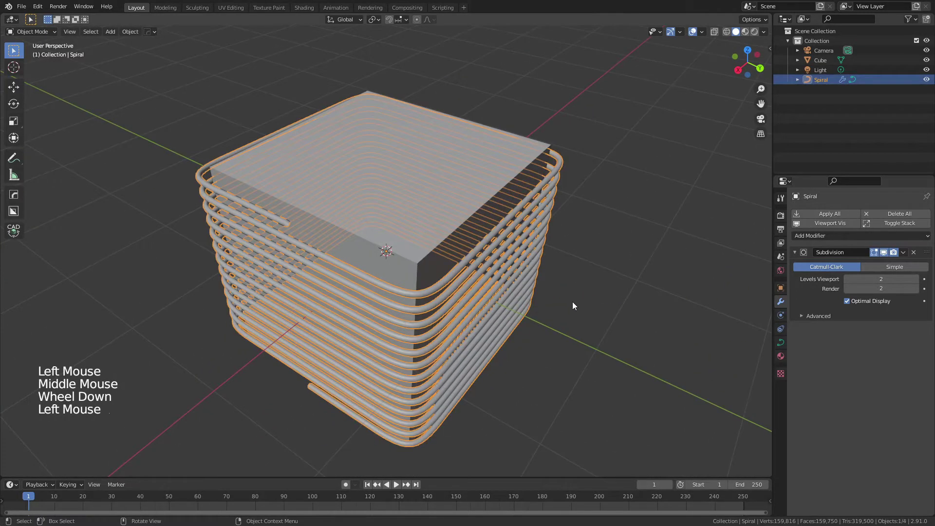
# Scale the spiral slightly and raise its bevel depth to 0.049 m so turns nearly touch
pyautogui.press('s')
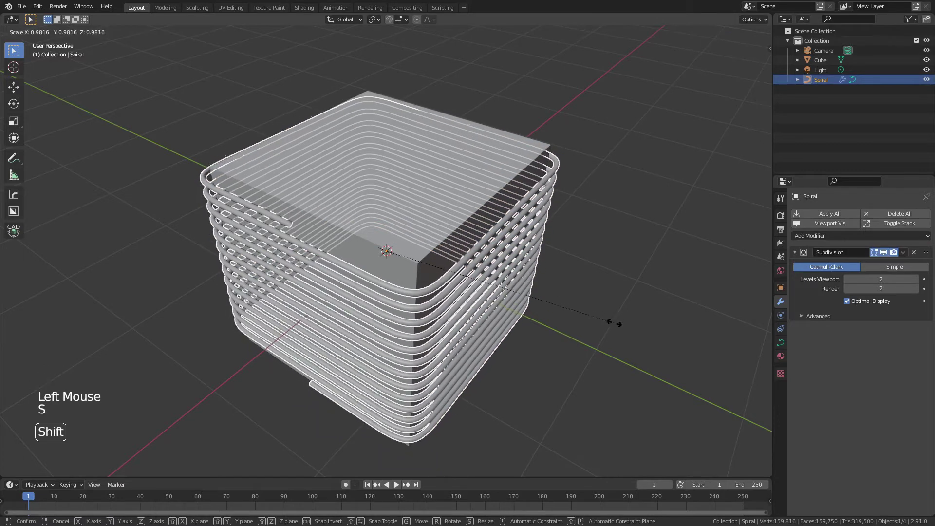
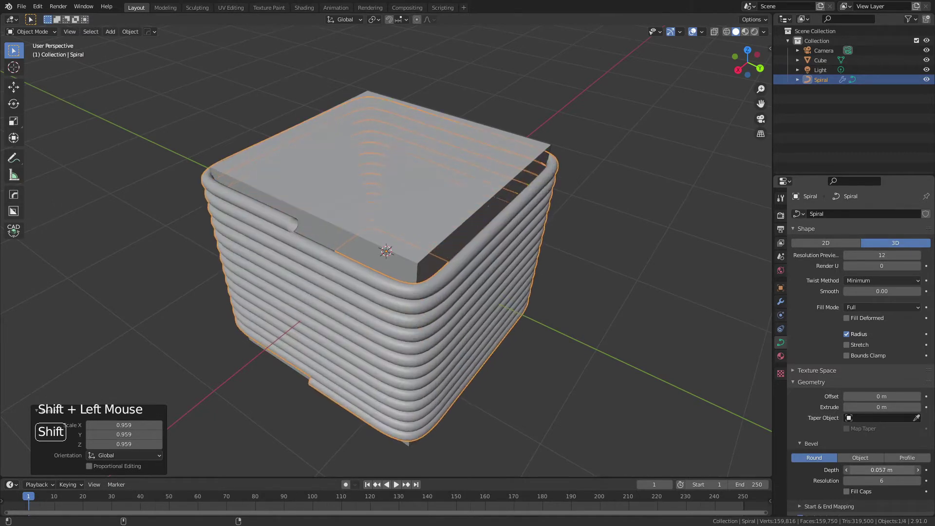
pyautogui.middleClick(579, 363)
pyautogui.middleClick(546, 341)
pyautogui.middleClick(463, 276)
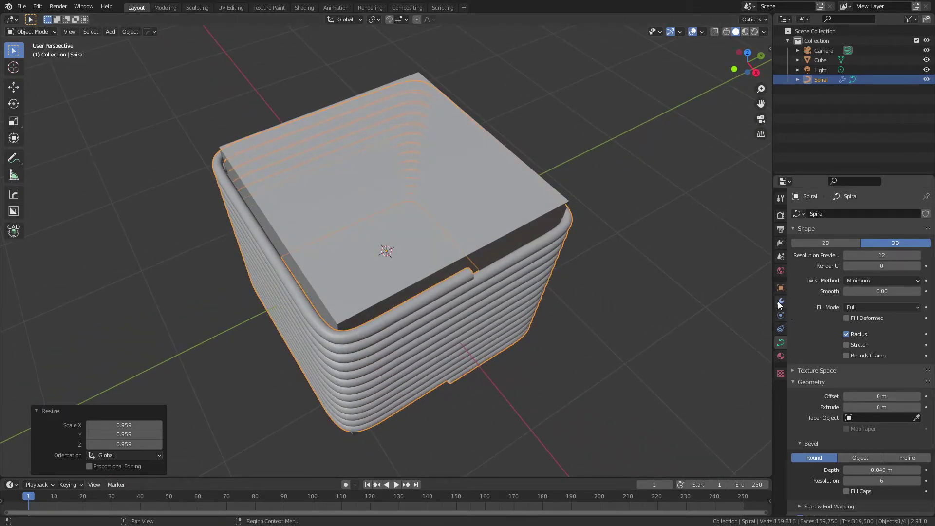
pyautogui.middleClick(334, 350)
pyautogui.scroll(-3)
pyautogui.middleClick(439, 278)
pyautogui.scroll(3)
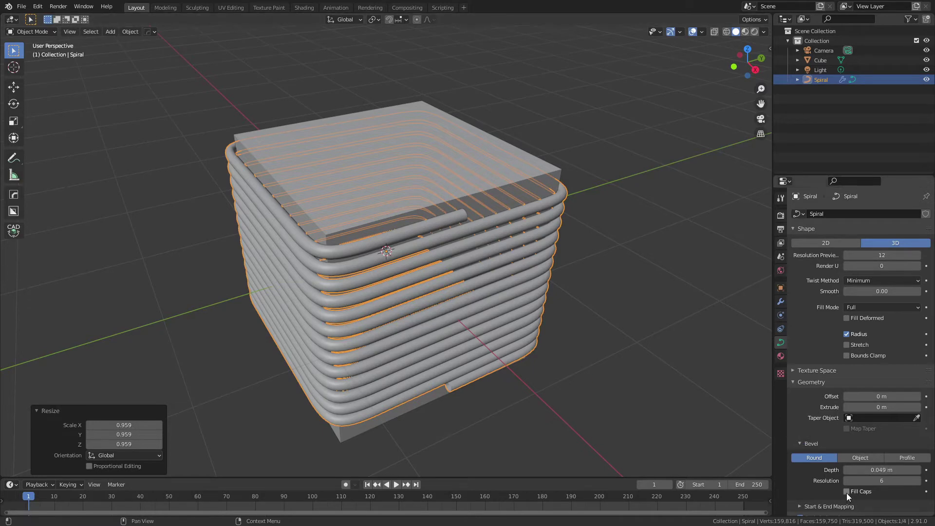
# Toggle Fill Caps on to check the wire ends, then leave them open again
pyautogui.click(851, 497)
pyautogui.middleClick(461, 427)
pyautogui.scroll(3)
pyautogui.click(848, 492)
pyautogui.click(847, 493)
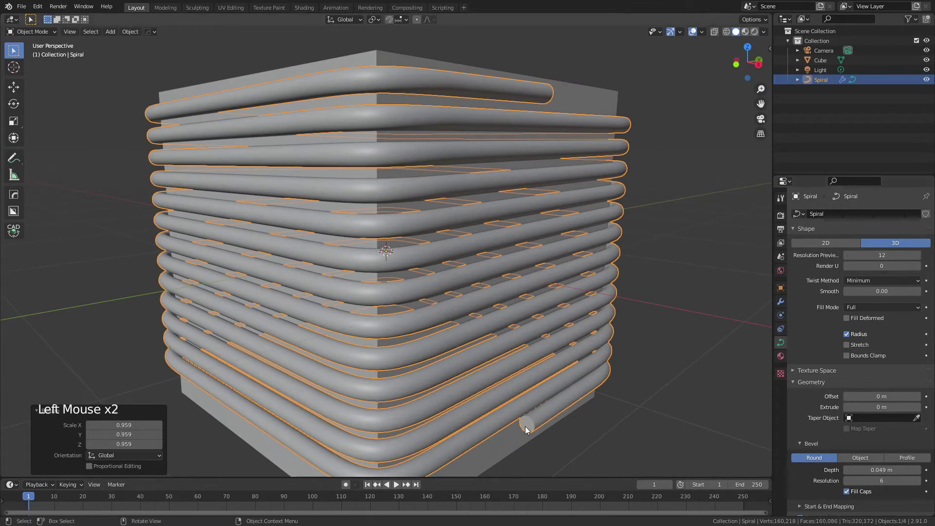
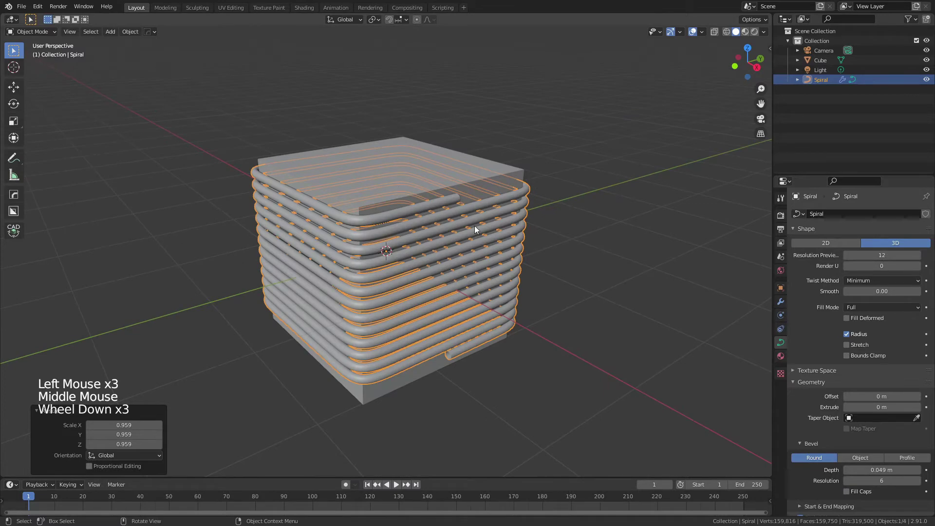
pyautogui.middleClick(581, 265)
pyautogui.middleClick(567, 293)
# Extrude the coil's bottom end control point outward into a straight lead
pyautogui.click(504, 220)
pyautogui.click(527, 217)
pyautogui.press('Tab')
pyautogui.click(454, 197)
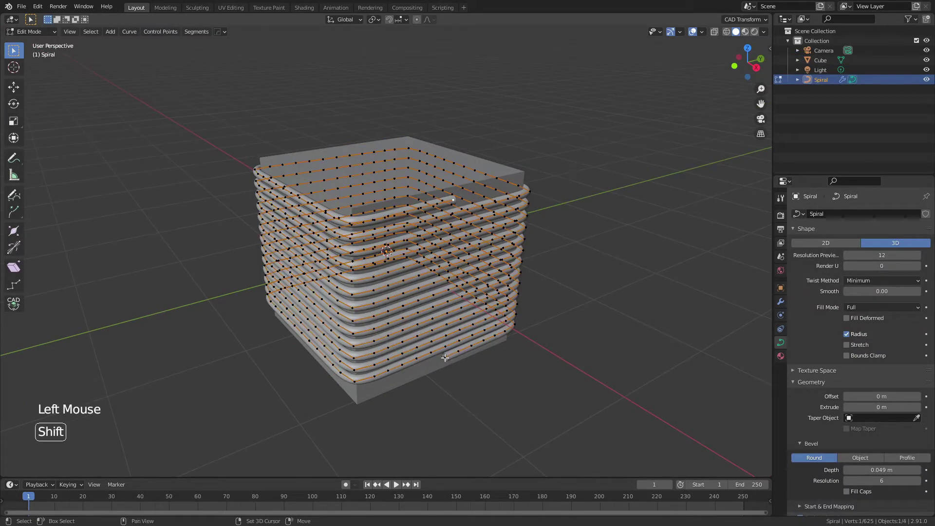
pyautogui.click(446, 355)
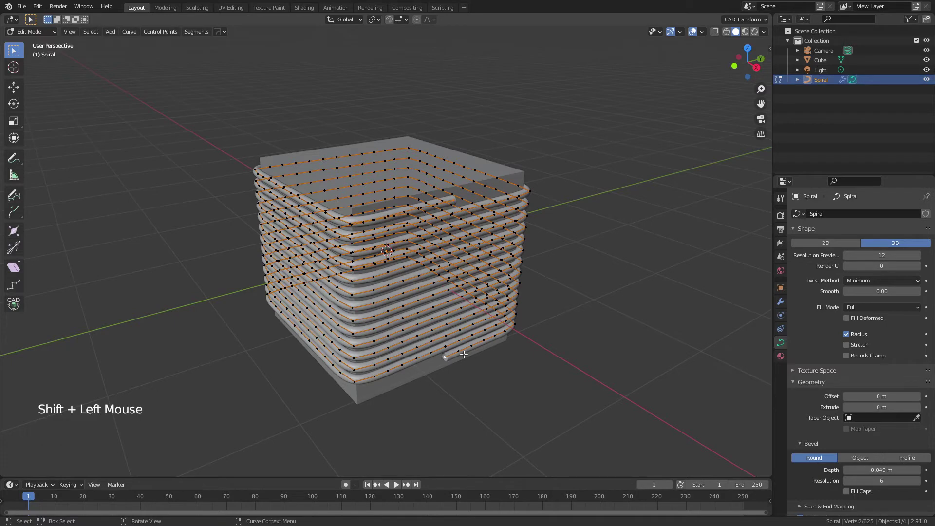
pyautogui.press('e')
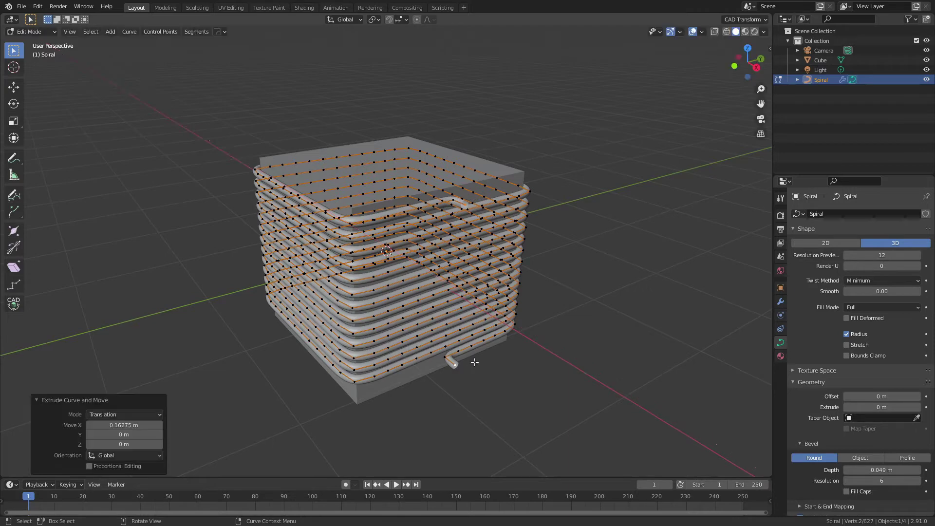
# Extrude the other coil end into a lead, leave Edit Mode and deselect the coil
pyautogui.press('w')
pyautogui.press('x')
pyautogui.press('e')
pyautogui.press('Tab')
pyautogui.middleClick(588, 318)
pyautogui.click(548, 297)
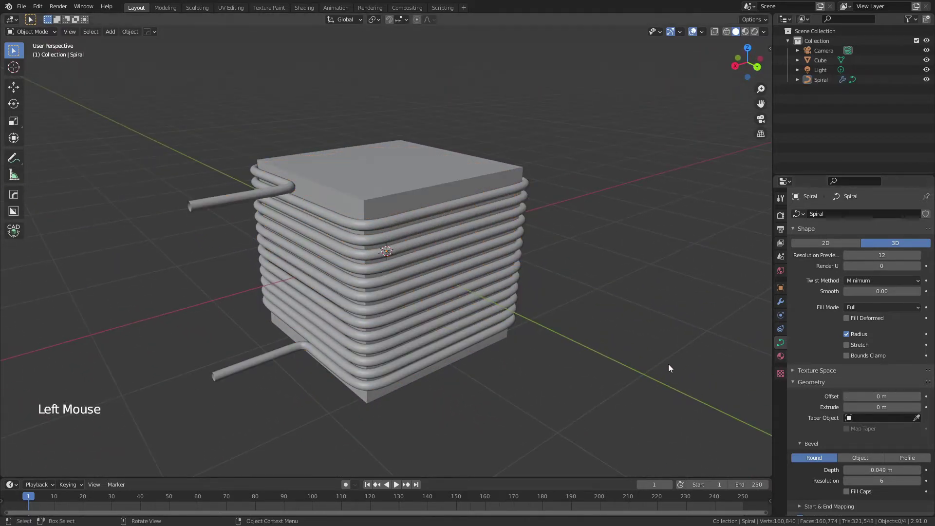
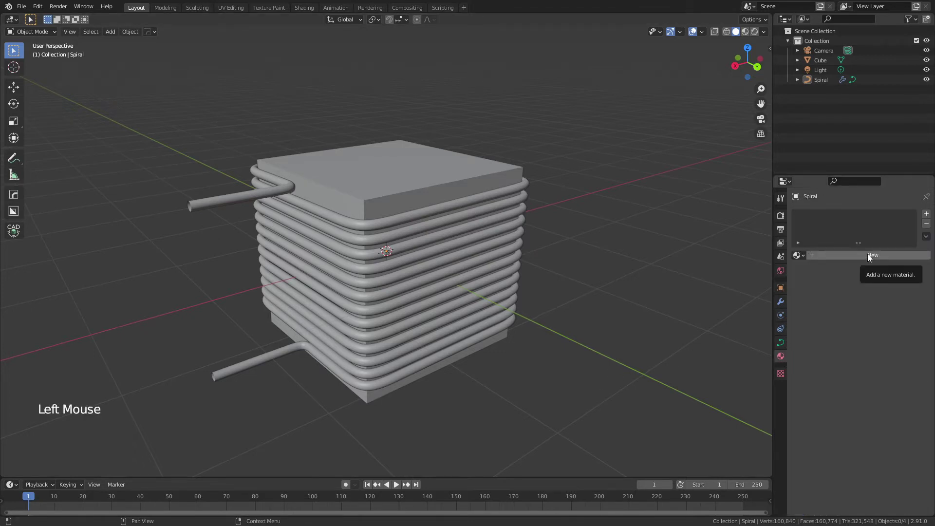
# Create a new material for the coil and name it Copper
pyautogui.click(870, 258)
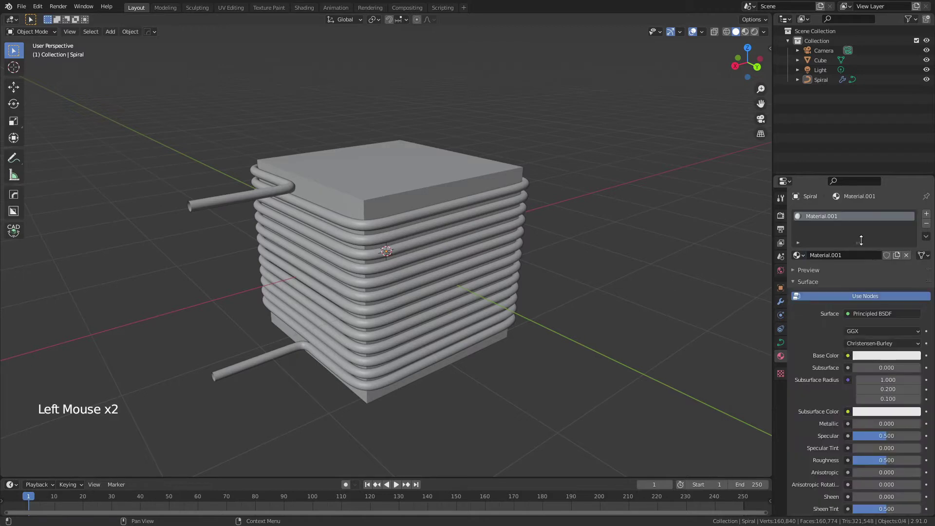
pyautogui.doubleClick(833, 220)
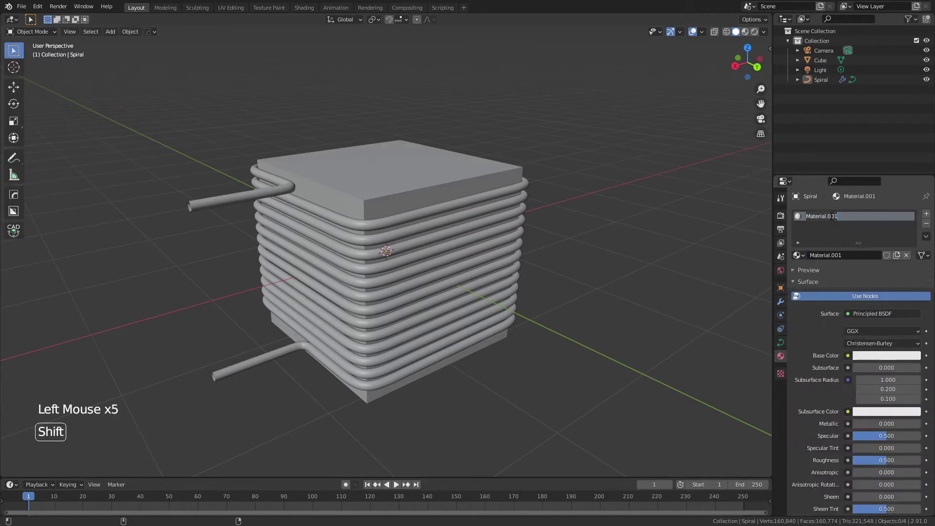
pyautogui.press('o')
pyautogui.press('BackSpace')
pyautogui.press('p')
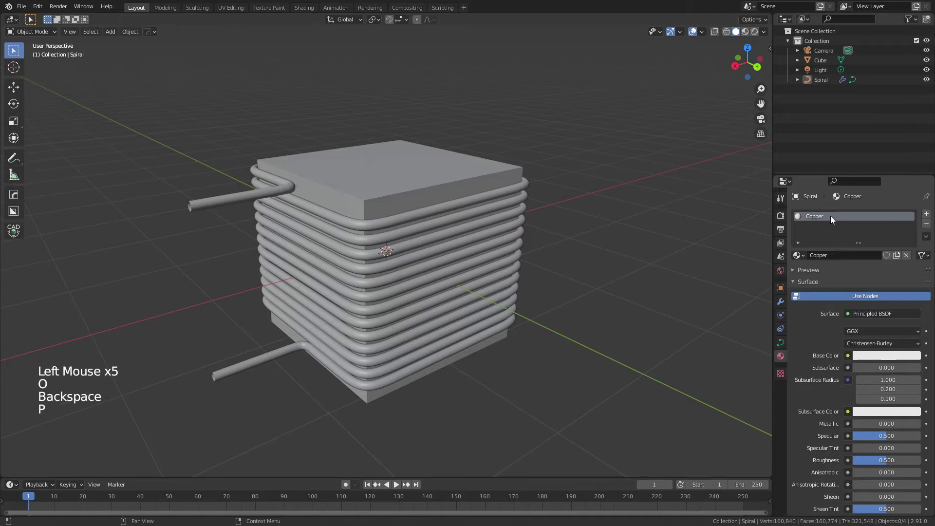
# Make Copper orange and fully metallic, preview materials in the viewport and select the Cube too
pyautogui.click(881, 356)
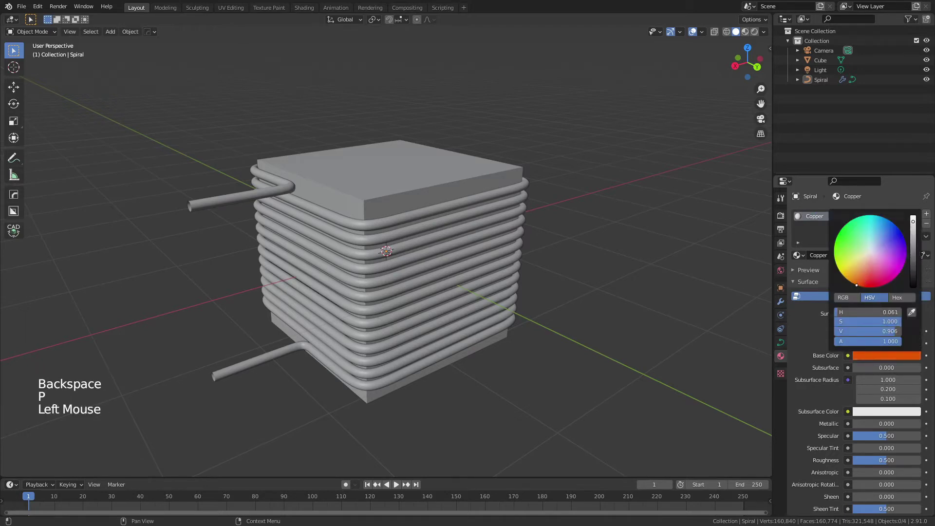
pyautogui.click(861, 427)
pyautogui.click(889, 464)
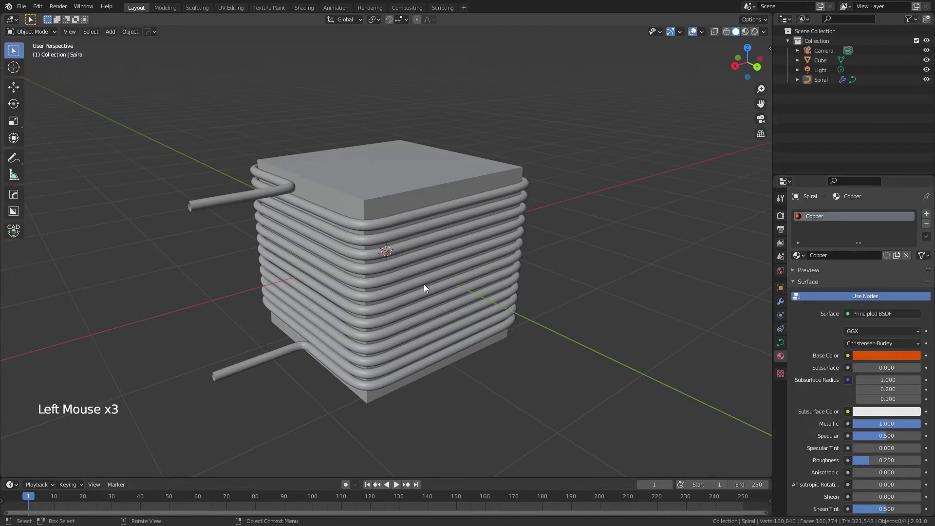
pyautogui.press('z')
pyautogui.click(614, 356)
pyautogui.middleClick(559, 282)
pyautogui.middleClick(456, 237)
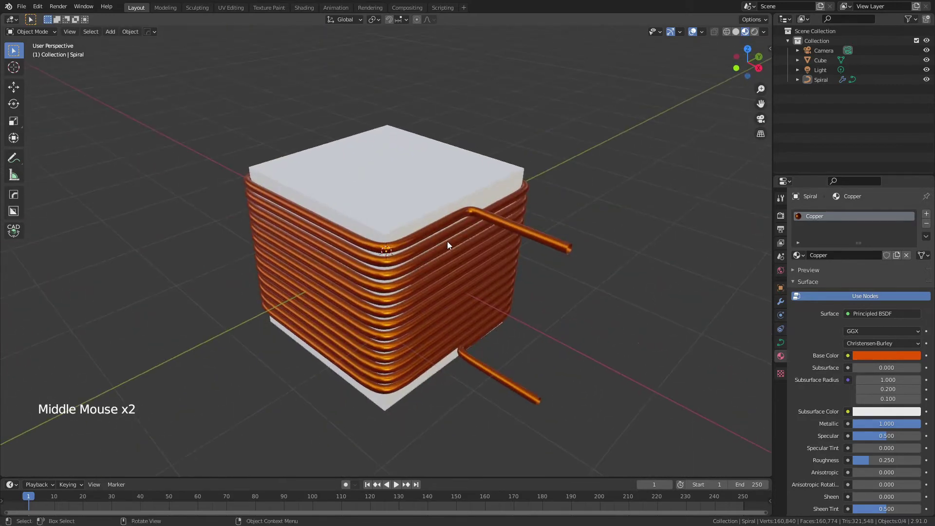
pyautogui.click(584, 143)
# Hide the cube and coil, add a cylinder and squash it along Z into a flat disc
pyautogui.press('h')
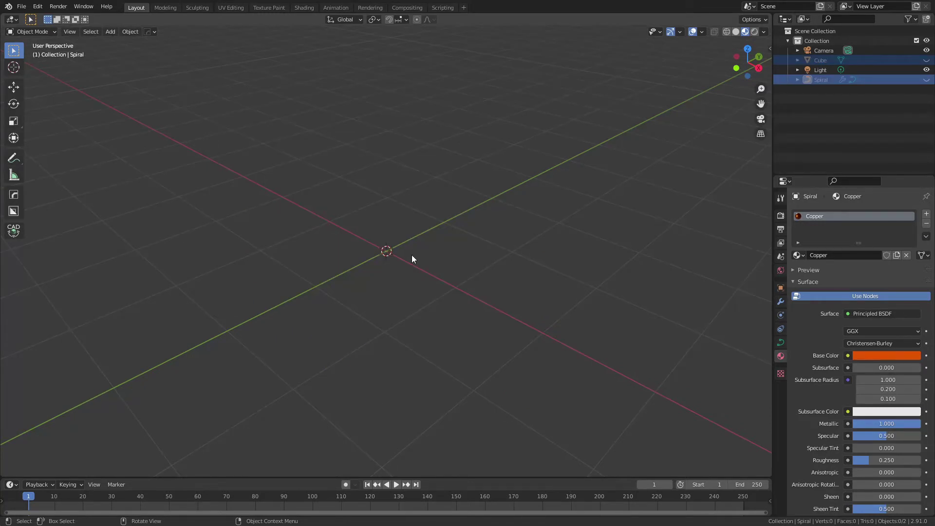
pyautogui.press('shift+a')
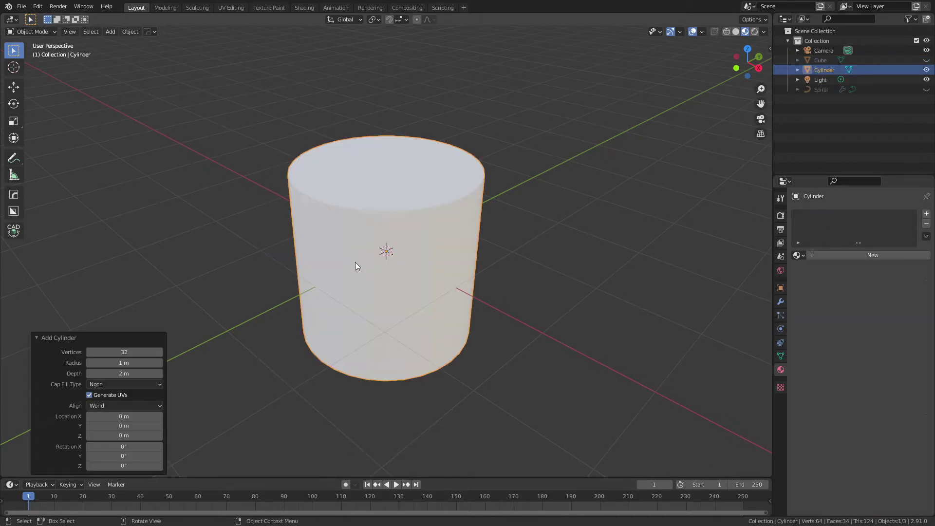
pyautogui.press('Tab')
pyautogui.press('s')
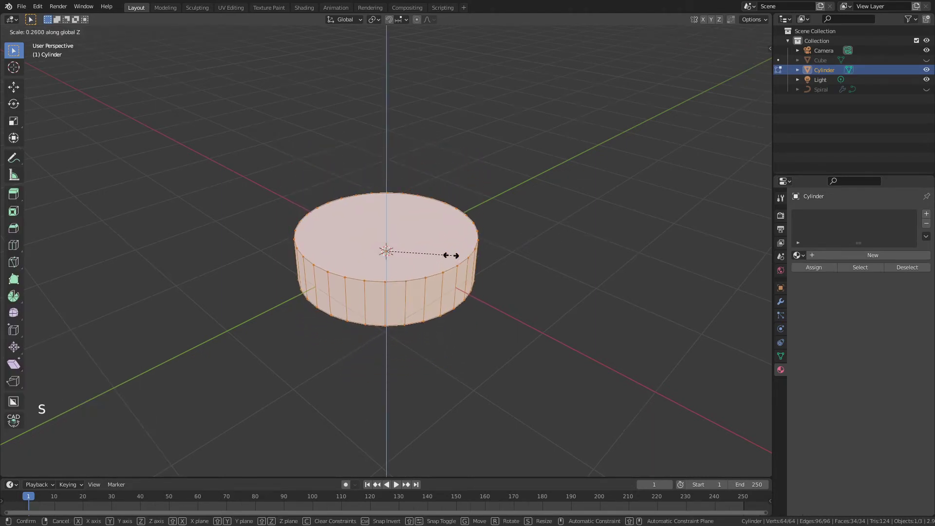
pyautogui.press('3')
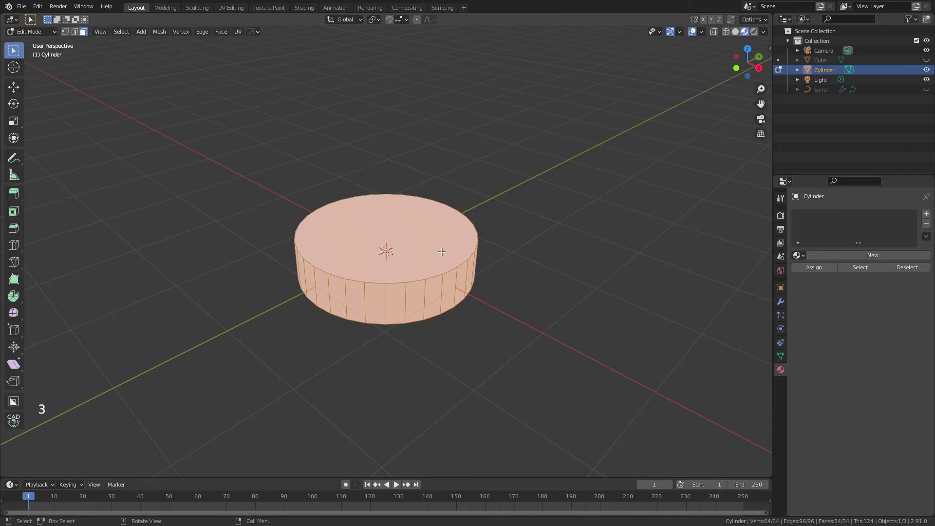
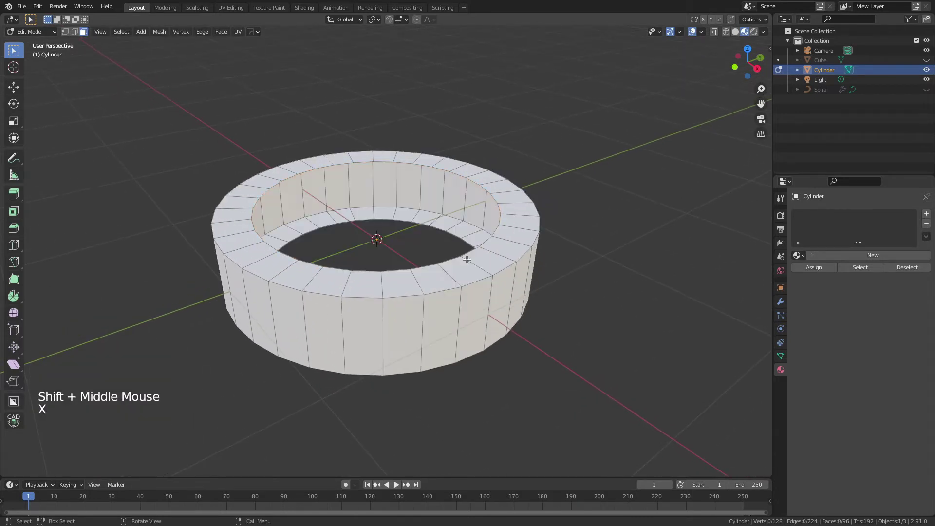
# Finish the ring's inner wall faces and return to object mode to view the closed ring
pyautogui.press('2')
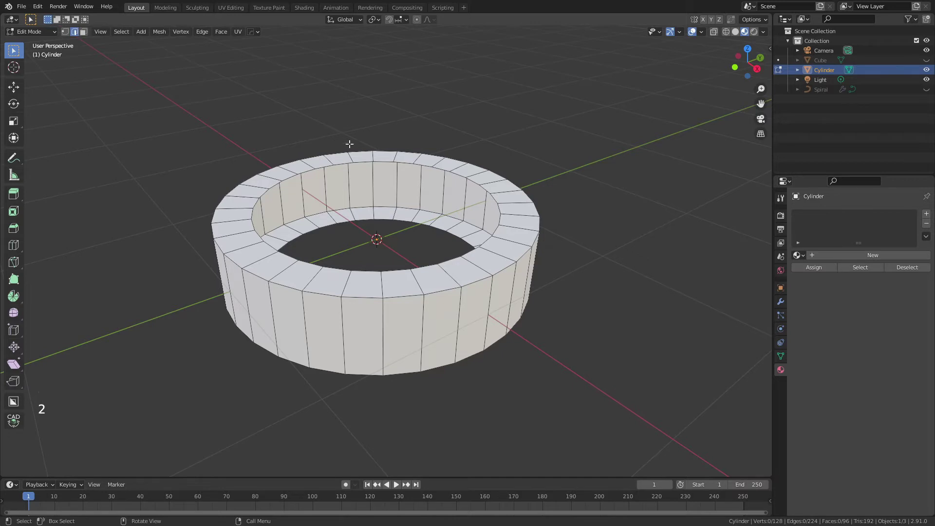
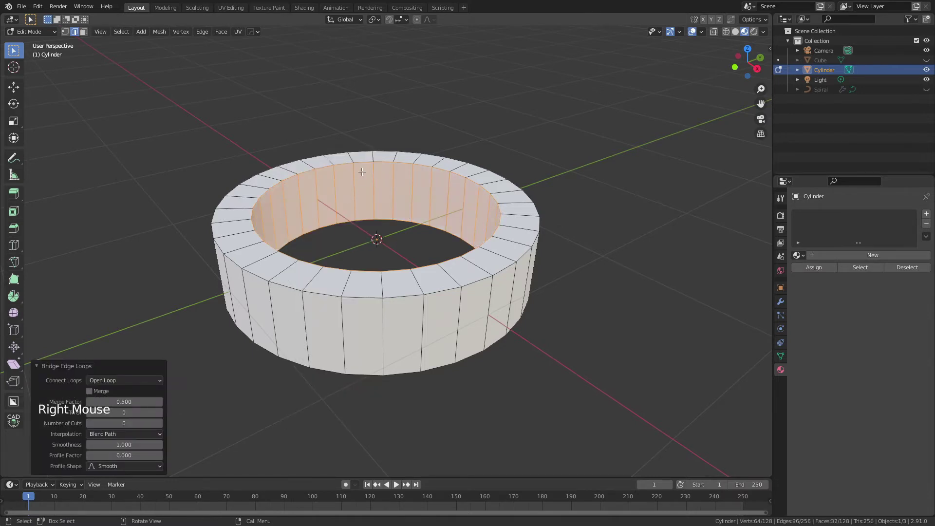
pyautogui.press('Tab')
pyautogui.middleClick(338, 202)
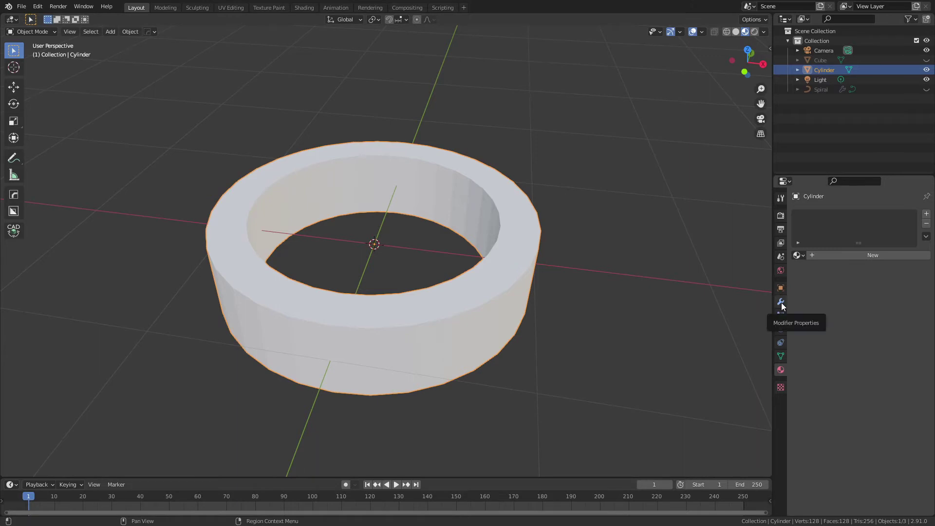
# Add a Bevel modifier to the ring with 3 segments, amount 0.031 m and Angle limit method
pyautogui.click(784, 306)
pyautogui.click(830, 216)
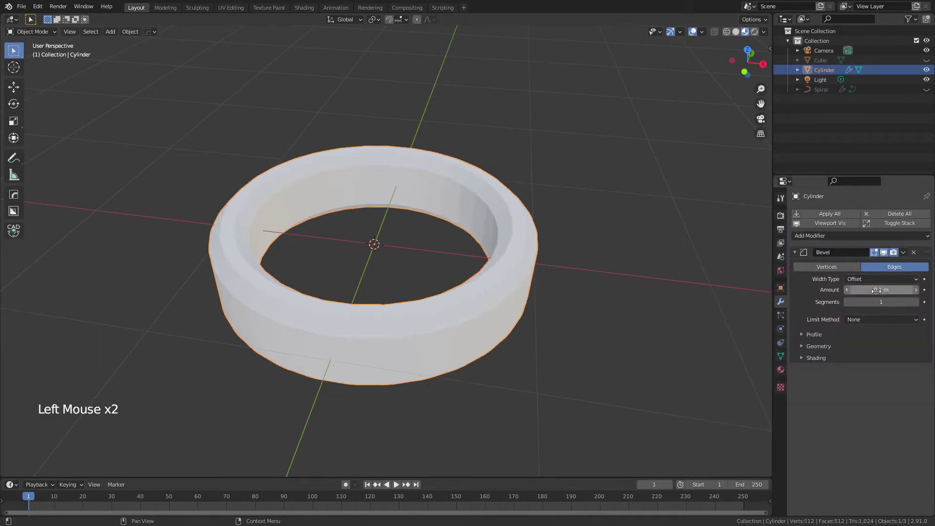
pyautogui.click(921, 307)
pyautogui.click(921, 307)
pyautogui.click(871, 322)
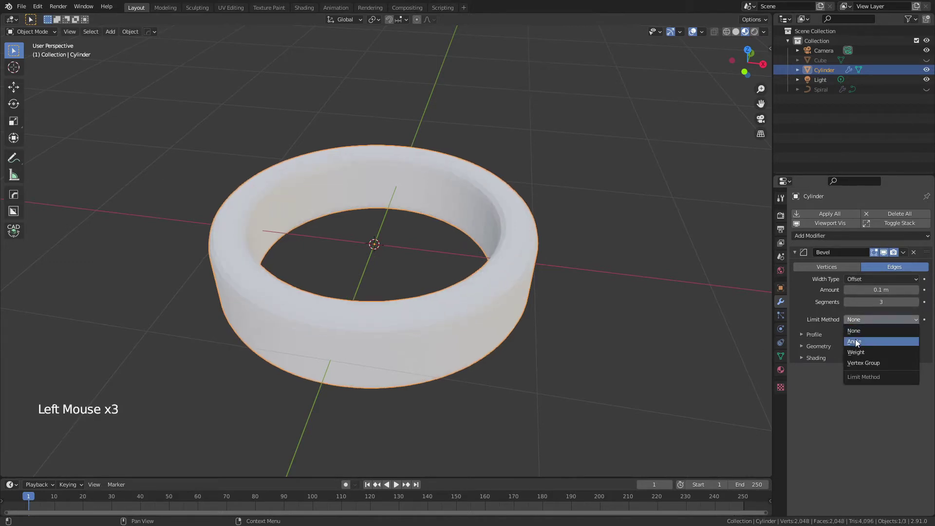
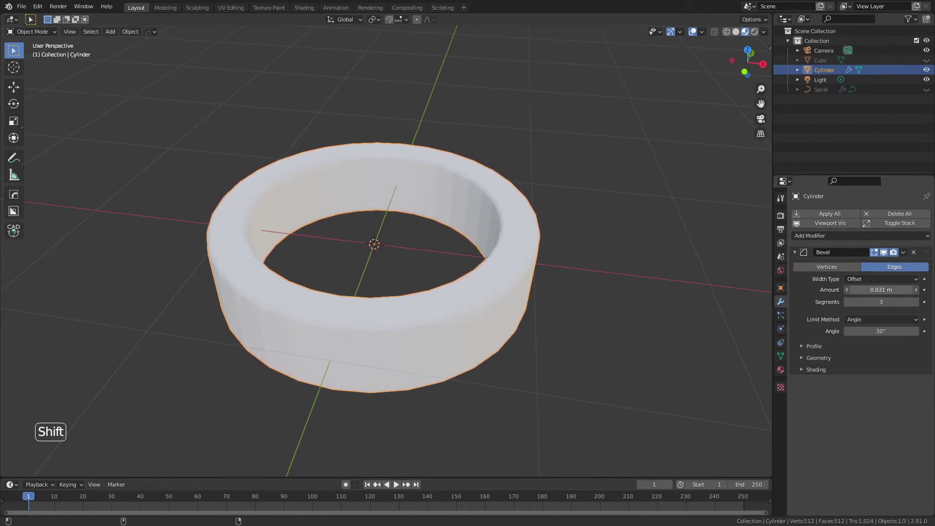
# Shade the ring smooth, add a level-2 Subdivision Surface and collapse both modifier panels
pyautogui.middleClick(415, 275)
pyautogui.rightClick(433, 266)
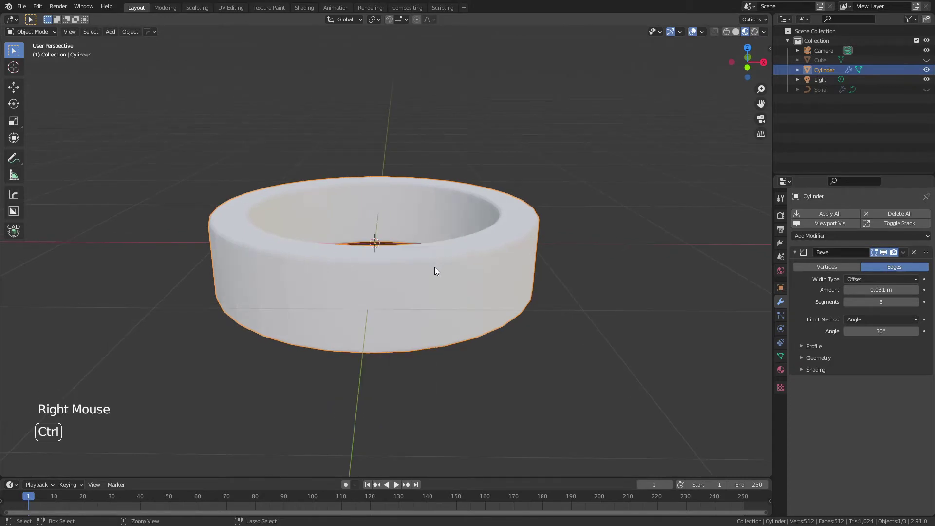
pyautogui.press('ctrl+2')
pyautogui.click(798, 256)
pyautogui.click(795, 269)
pyautogui.middleClick(520, 262)
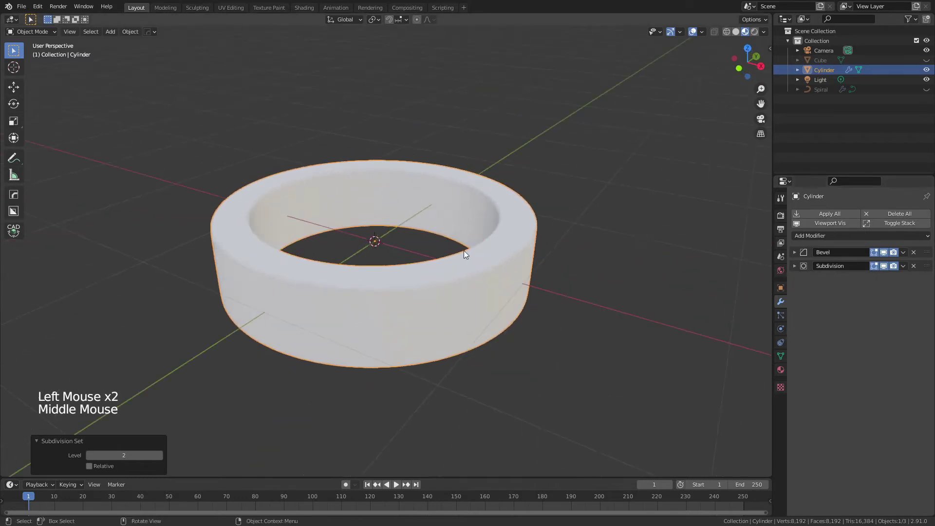
pyautogui.scroll(-3)
pyautogui.middleClick(405, 218)
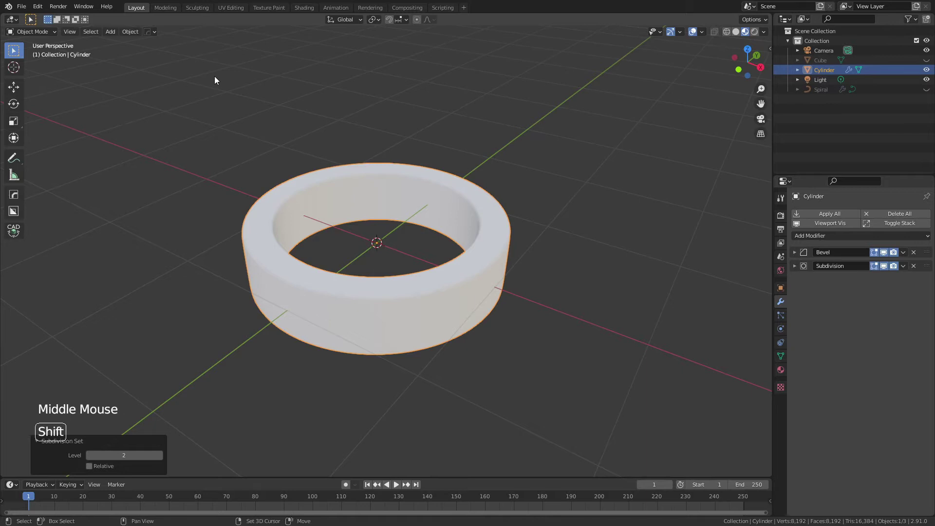
# Add a Torus curve spiral with 96 turns, radius 0.88 and inner radius 0.38 around the ring
pyautogui.press('shift+a')
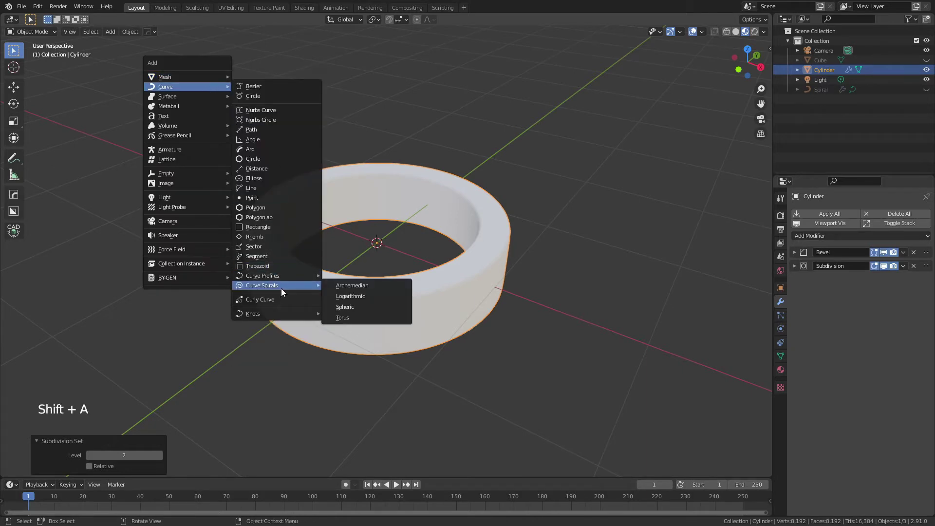
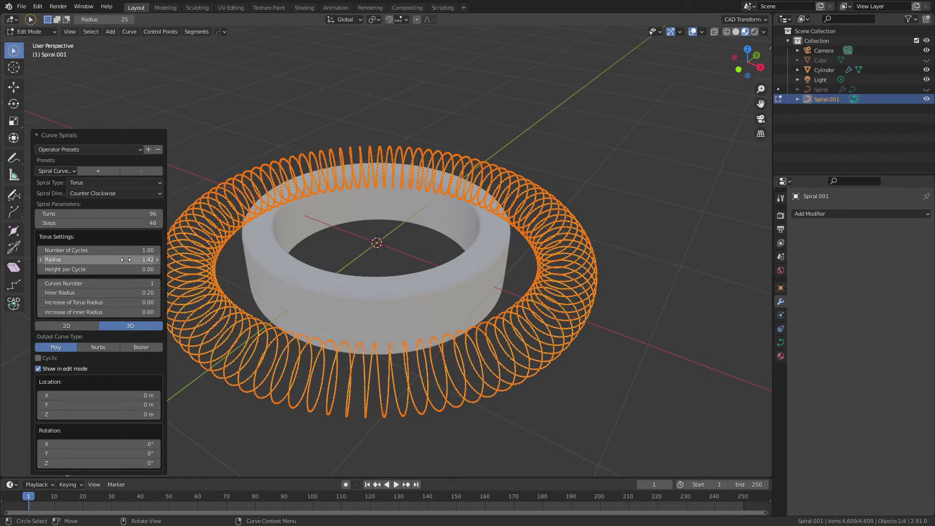
pyautogui.press('KP_7')
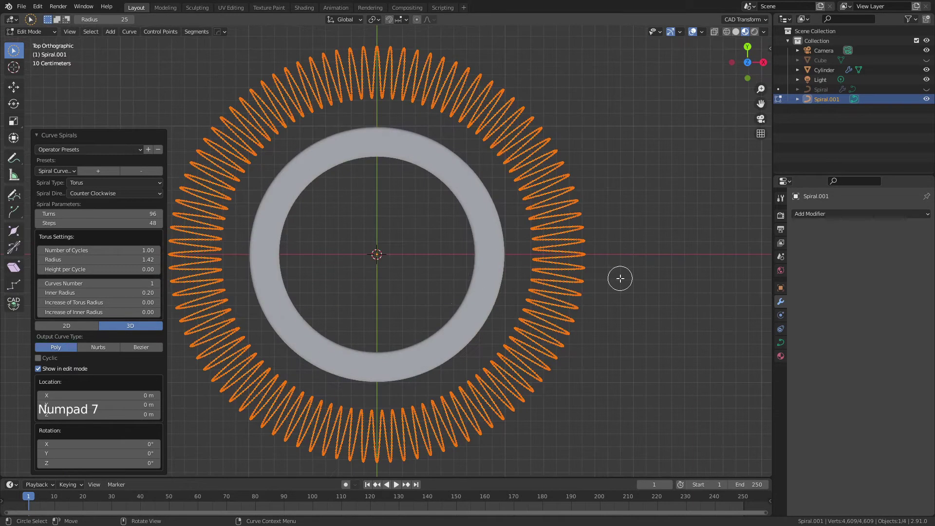
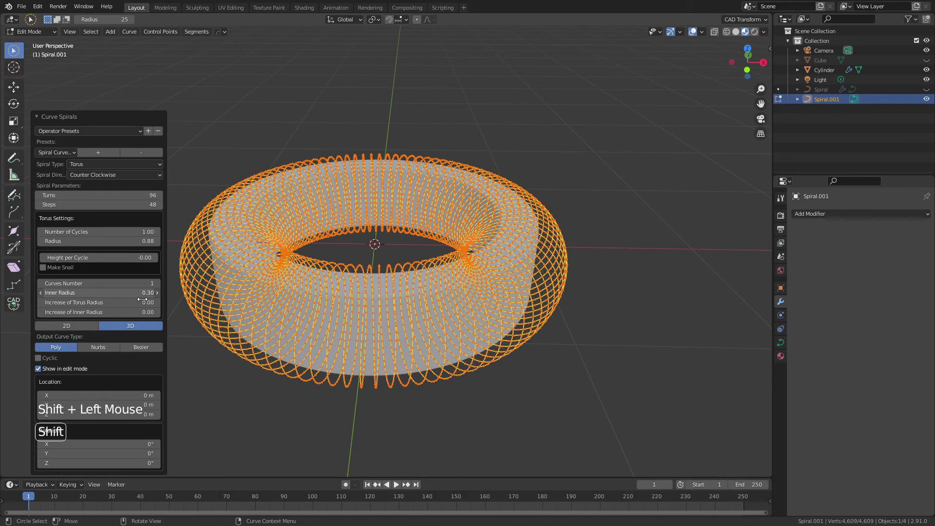
pyautogui.middleClick(389, 251)
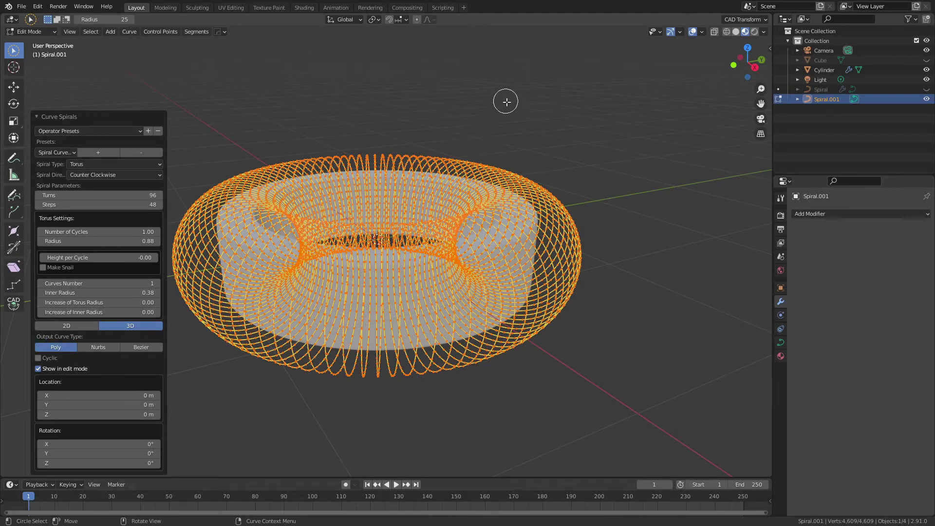
pyautogui.click(536, 117)
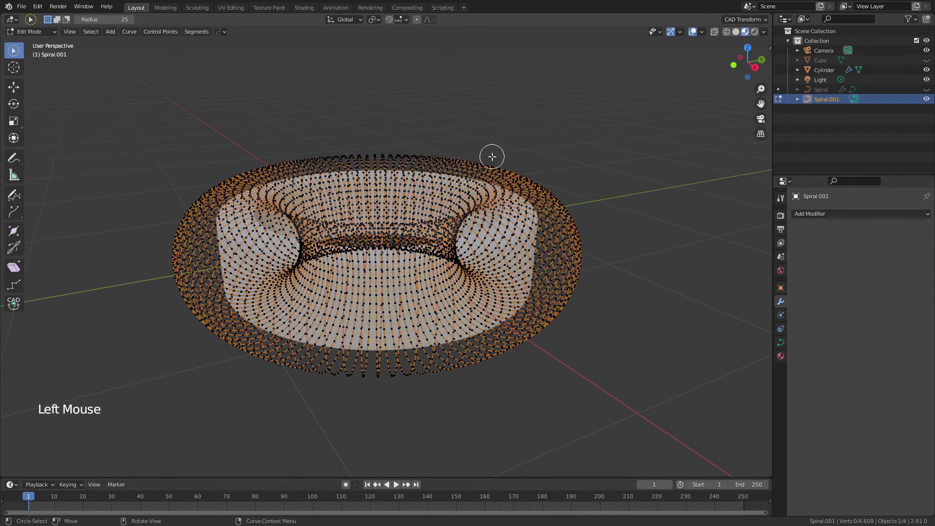
pyautogui.press('Tab')
pyautogui.press('w')
pyautogui.press('w')
pyautogui.middleClick(539, 178)
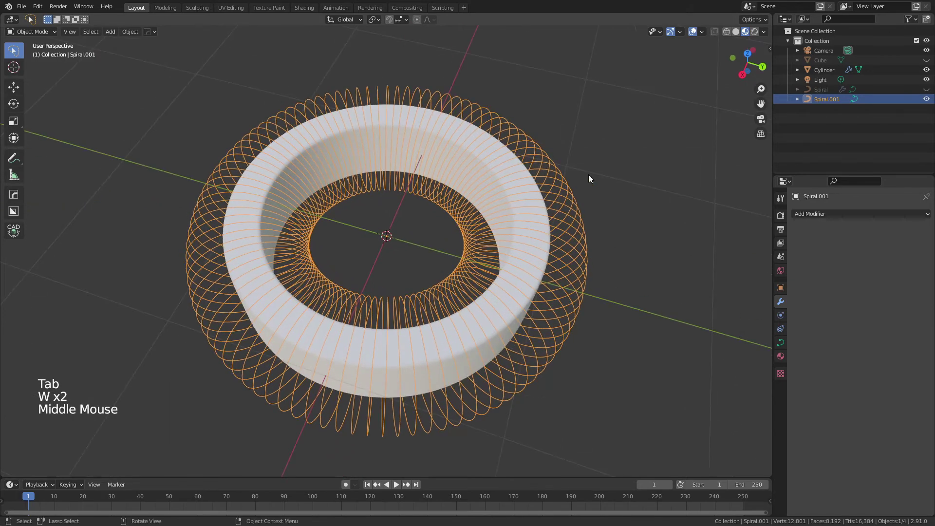
# Add a Shrinkwrap modifier to the spiral targeting the ring at a 0.037 m offset
pyautogui.press('w')
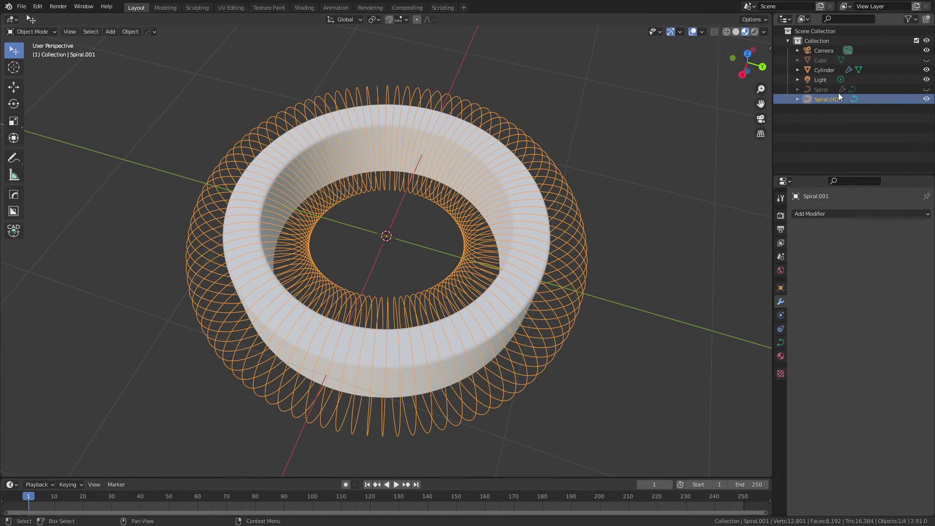
pyautogui.click(828, 221)
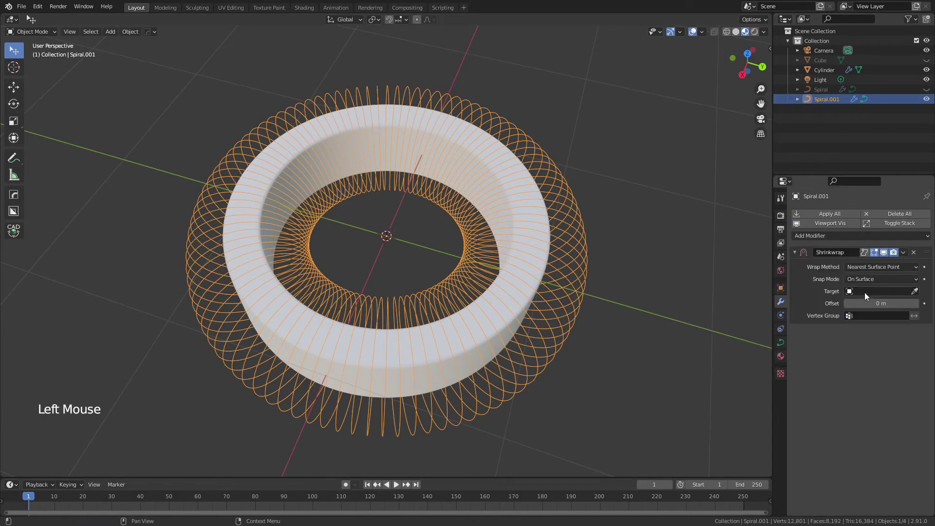
pyautogui.click(869, 297)
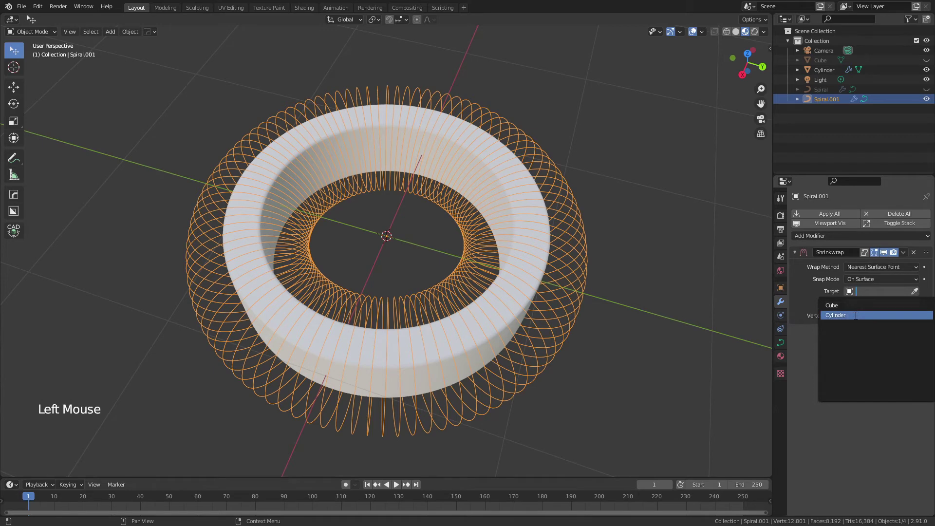
pyautogui.middleClick(335, 229)
pyautogui.scroll(3)
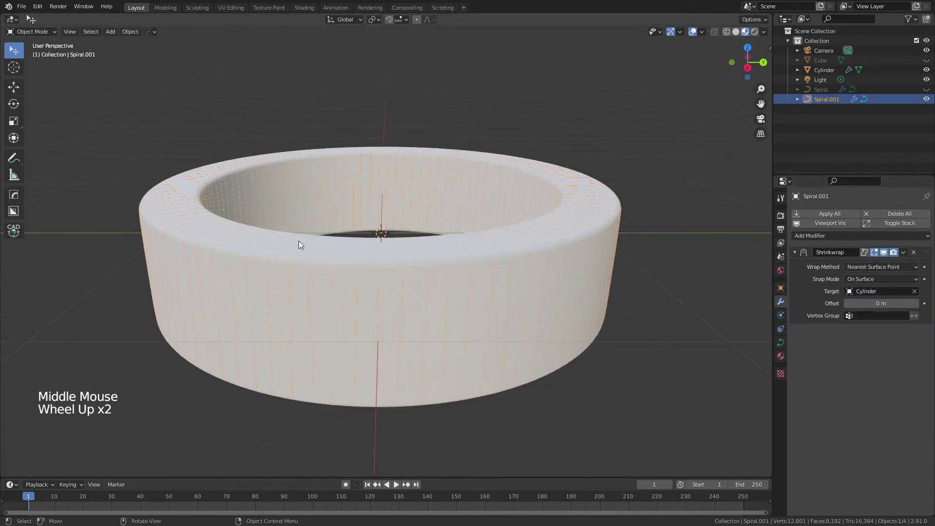
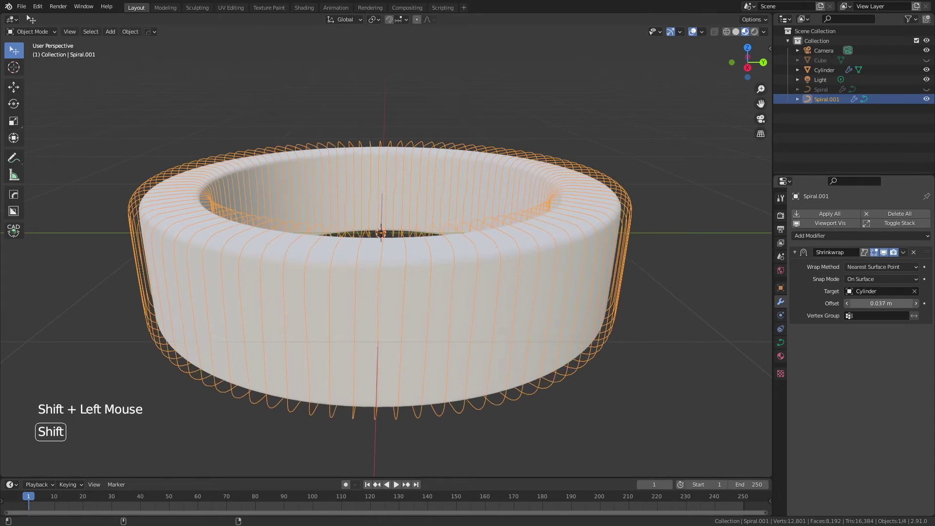
pyautogui.middleClick(567, 277)
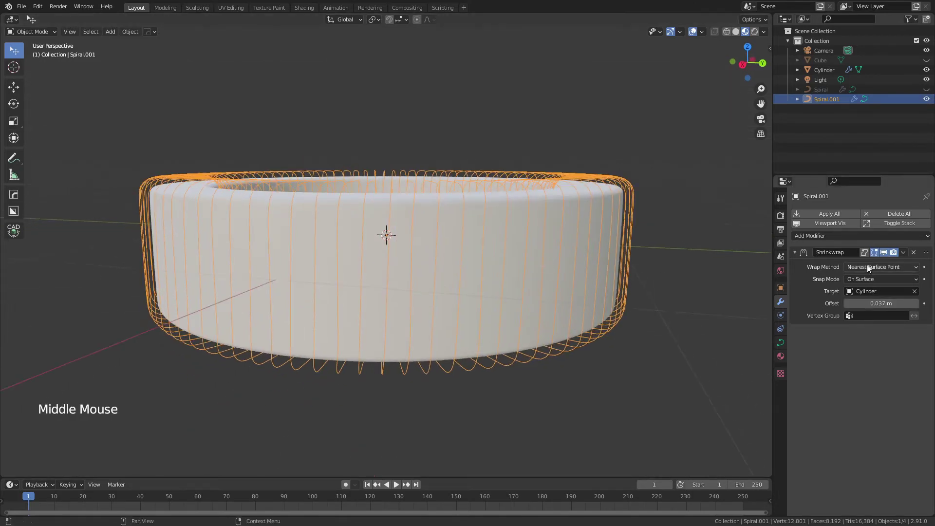
# Add a Subdivision Surface to the spiral and apply the Shrinkwrap modifier permanently
pyautogui.click(798, 257)
pyautogui.click(810, 243)
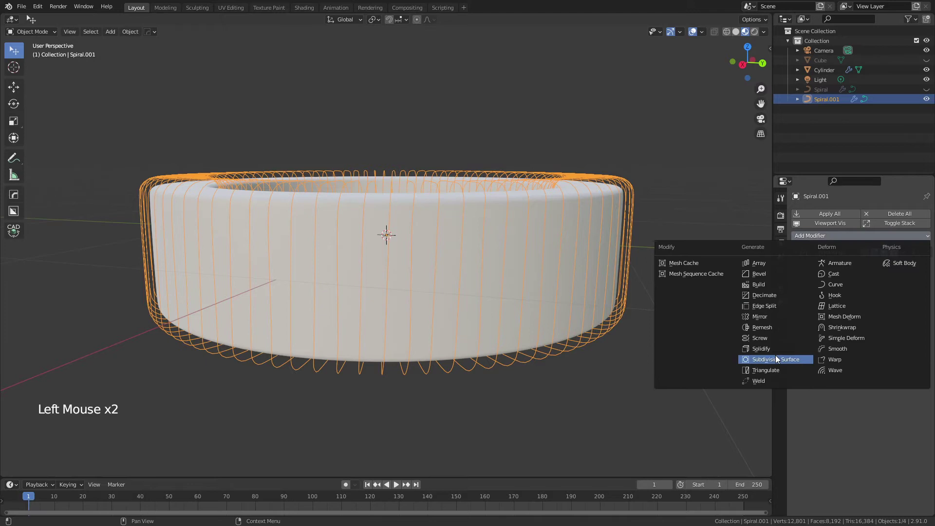
pyautogui.click(928, 269)
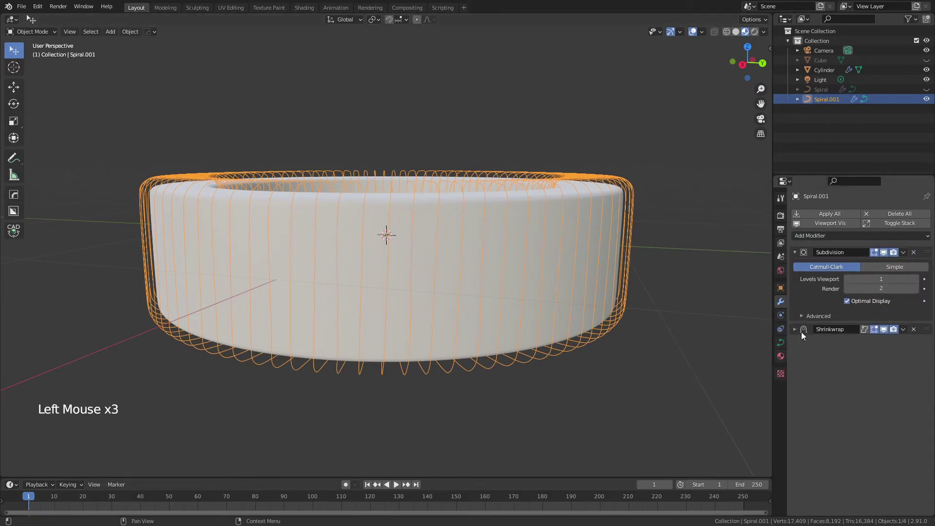
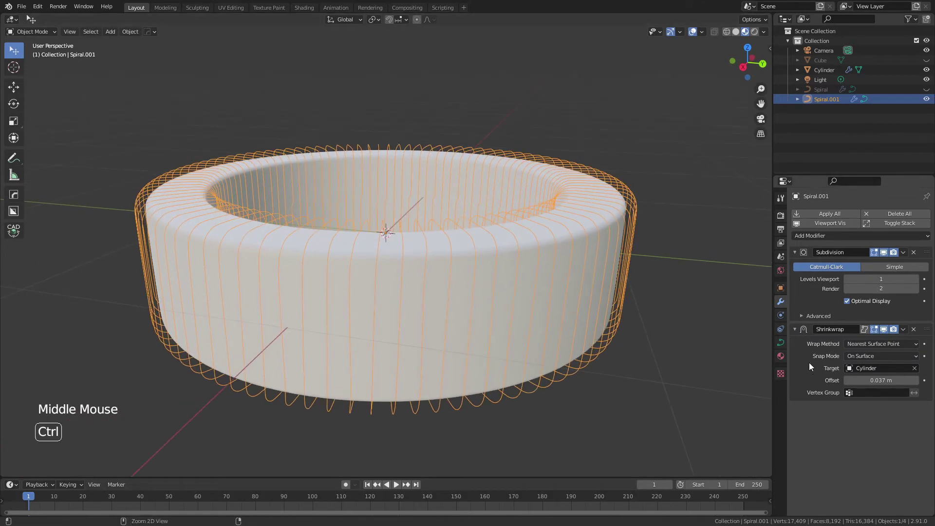
pyautogui.press('ctrl+a')
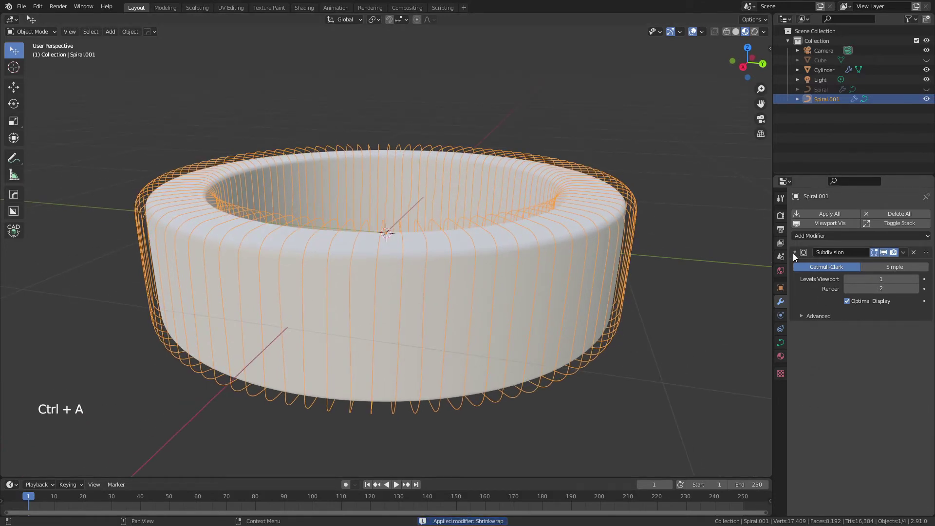
# Give the spiral curve a round bevel of depth 0.022 m at resolution 6 so it becomes thick wire
pyautogui.click(798, 255)
pyautogui.click(781, 348)
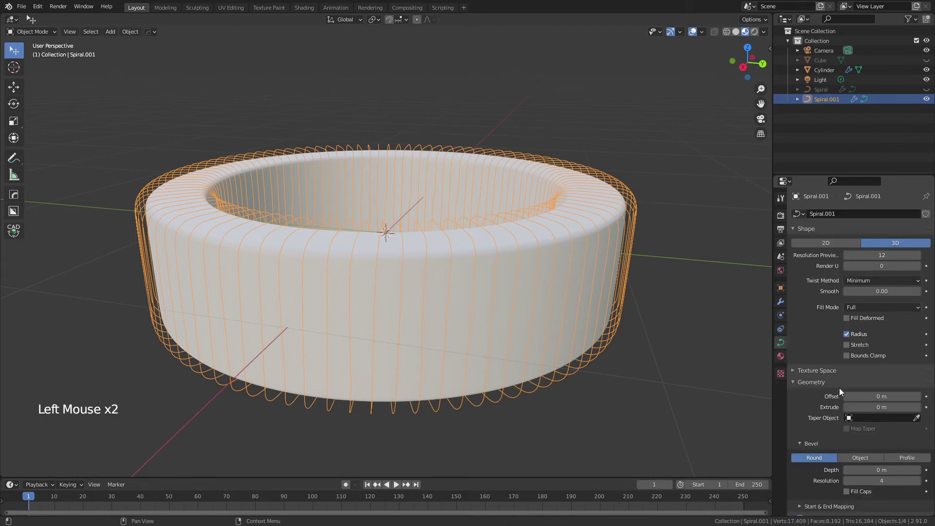
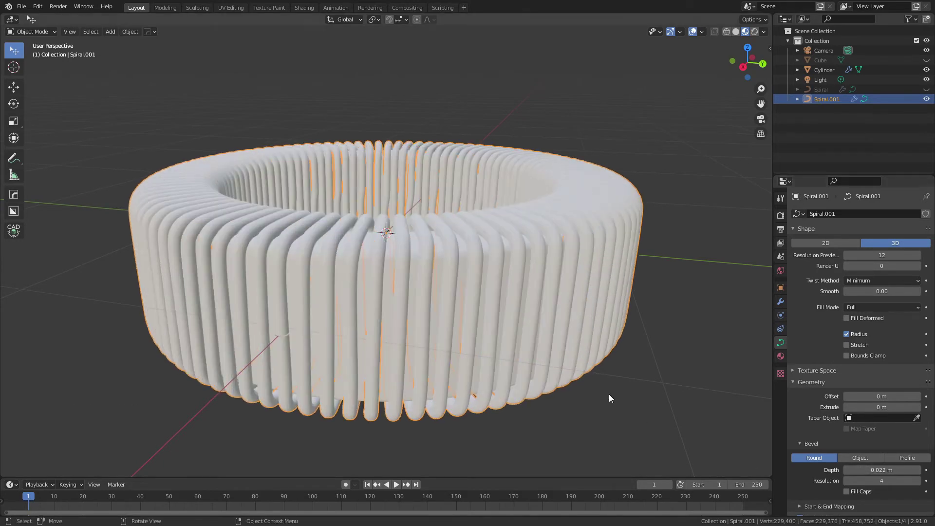
pyautogui.click(922, 486)
pyautogui.click(438, 371)
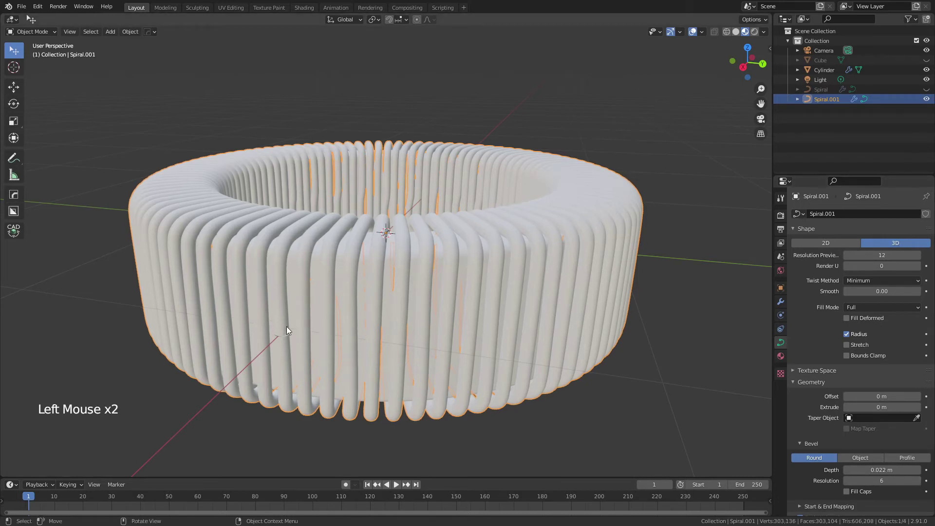
pyautogui.click(284, 329)
pyautogui.click(285, 320)
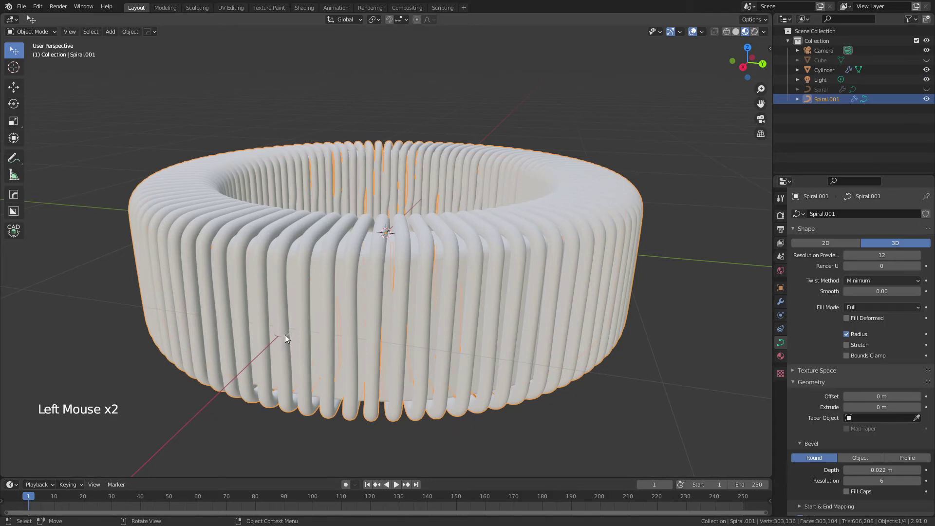
pyautogui.middleClick(289, 338)
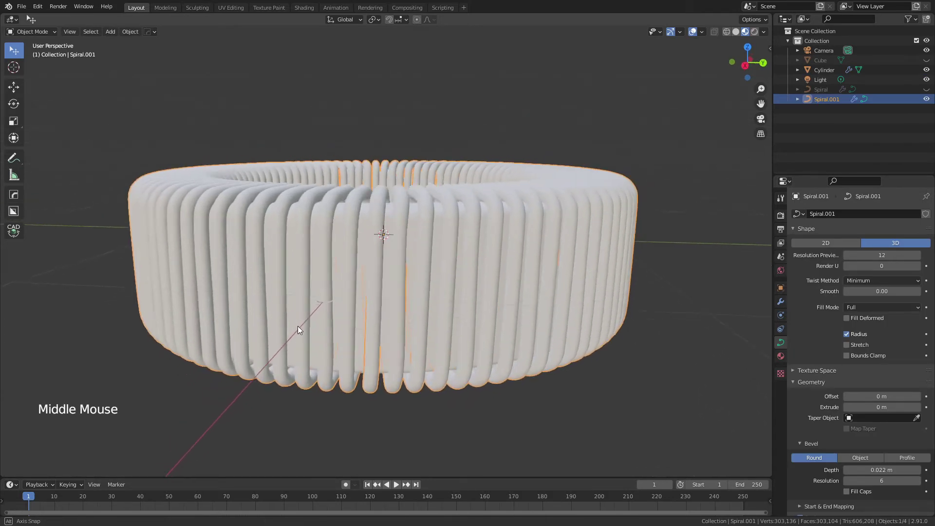
# Enter point editing on the spiral and select about a dozen control points on the front turns
pyautogui.scroll(3)
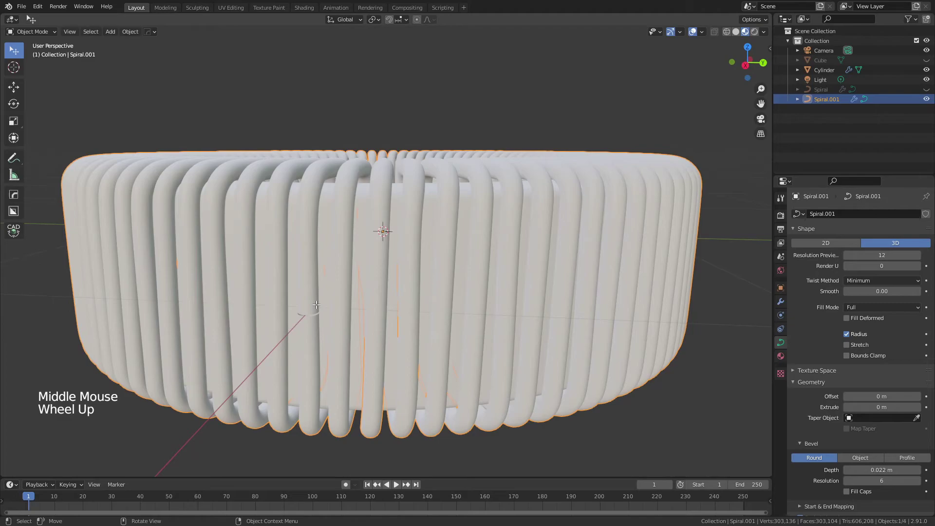
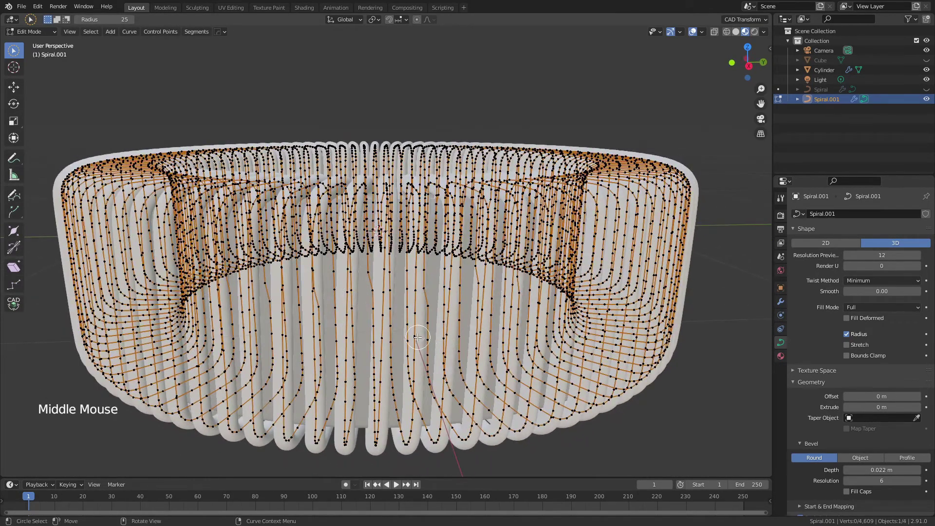
pyautogui.press('1')
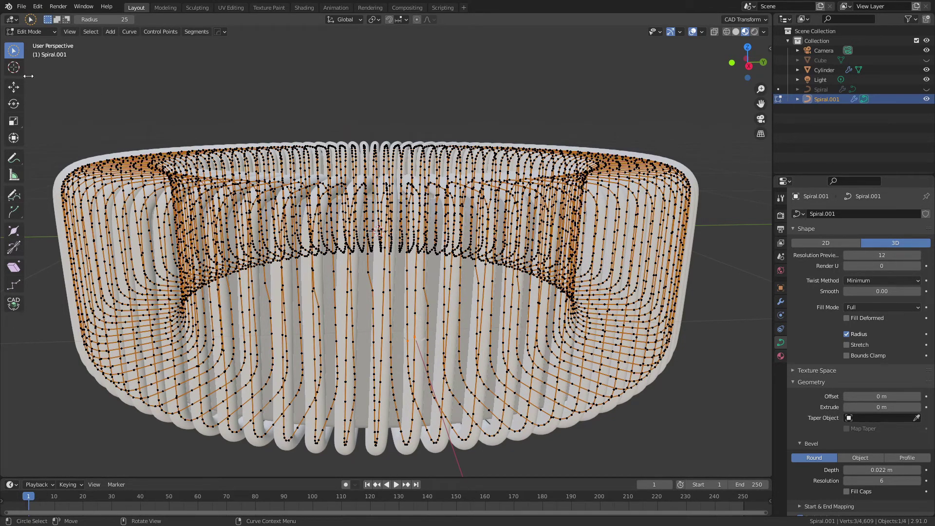
pyautogui.click(18, 60)
pyautogui.rightClick(19, 60)
pyautogui.click(190, 64)
pyautogui.press('w')
pyautogui.press('w')
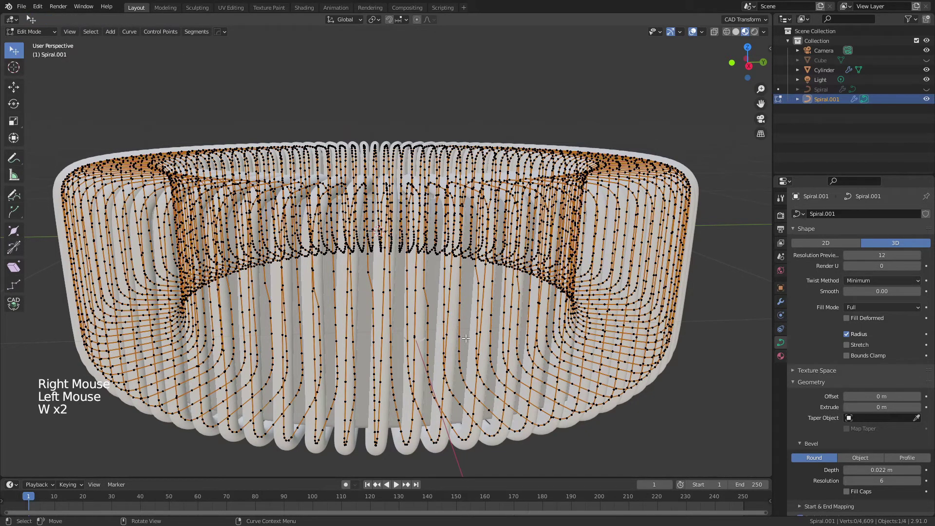
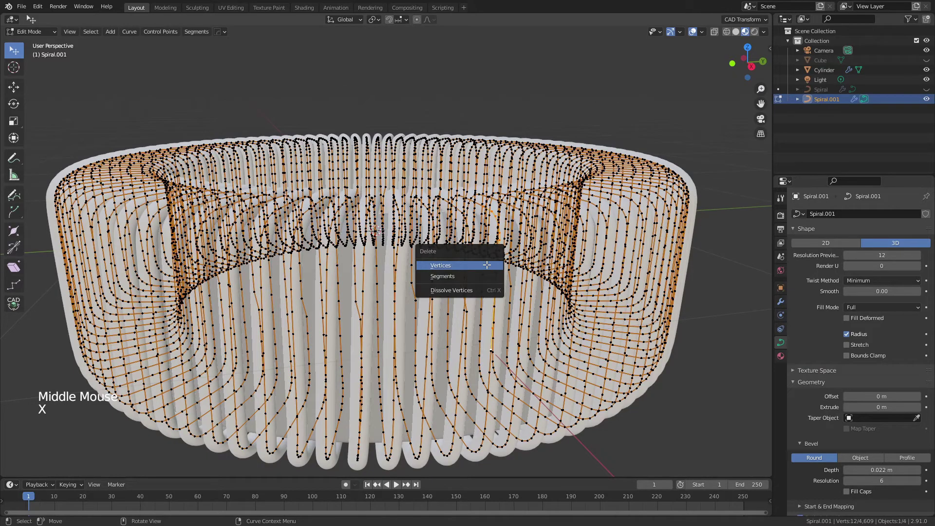
# Delete the selected points to open a gap in the front of the coil
pyautogui.middleClick(482, 265)
pyautogui.press('z')
pyautogui.middleClick(503, 285)
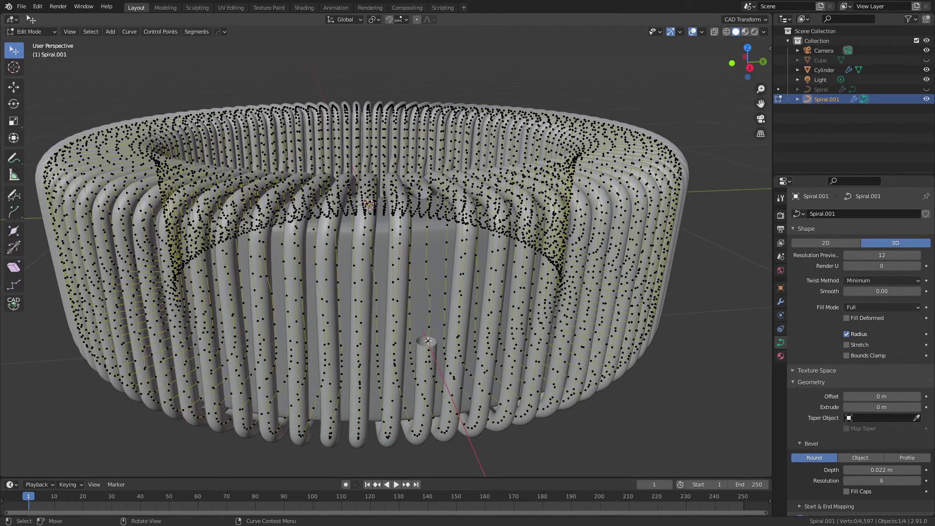
pyautogui.middleClick(440, 328)
# Select and delete the leftover stretch of wire points inside the gap
pyautogui.click(409, 295)
pyautogui.middleClick(410, 337)
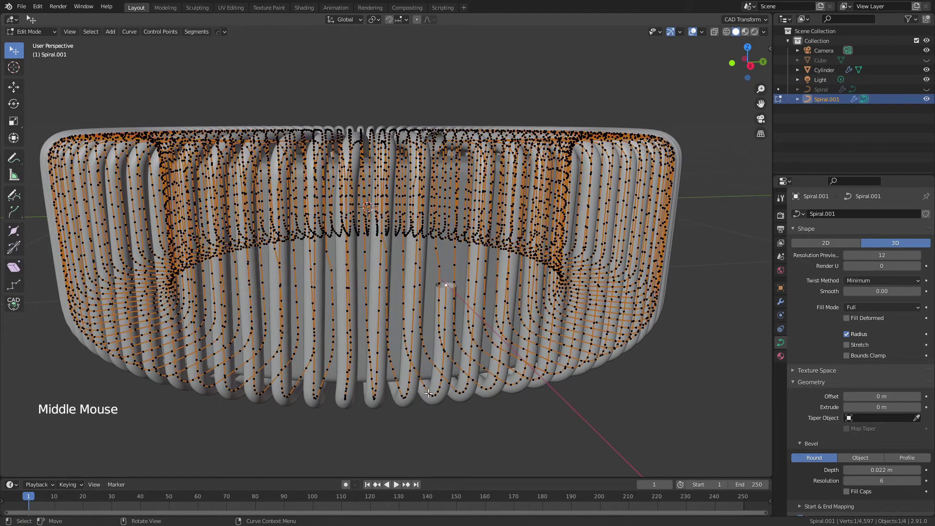
pyautogui.click(428, 390)
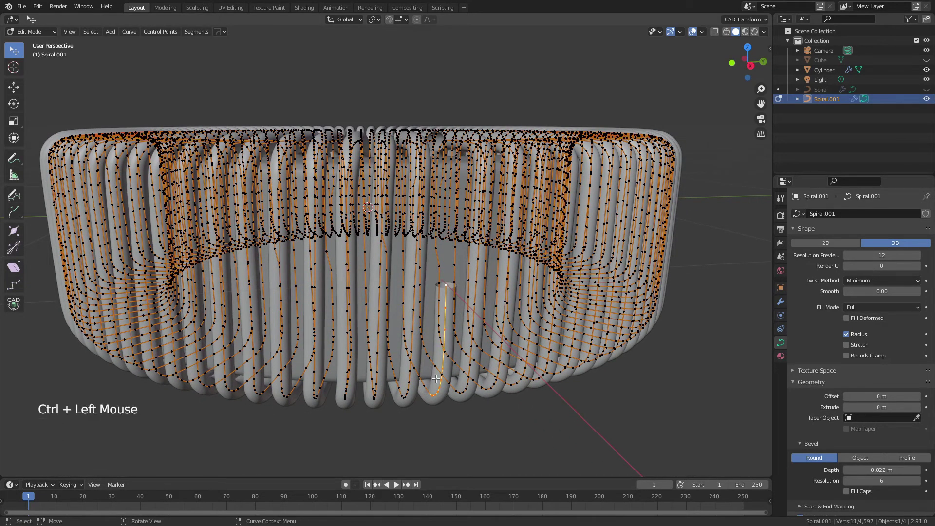
pyautogui.press('x')
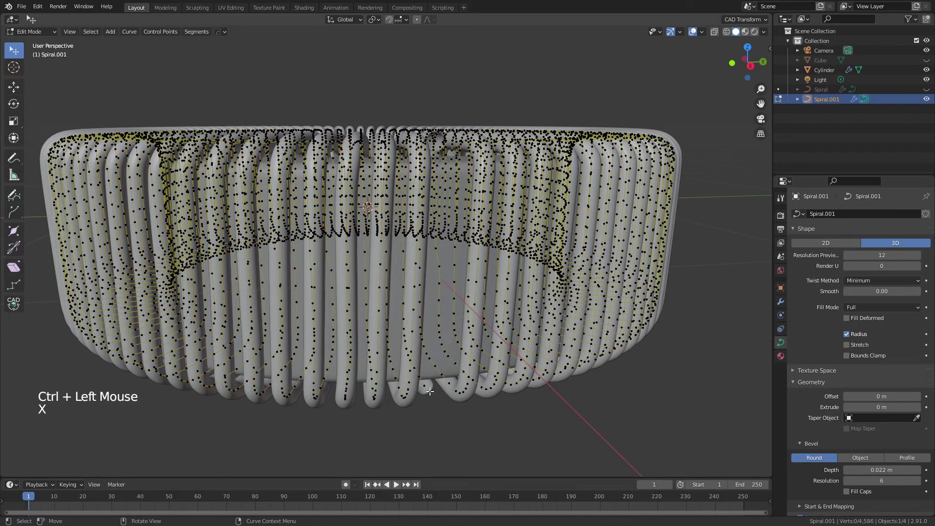
# Select both free wire end points of the coil
pyautogui.click(426, 383)
pyautogui.middleClick(443, 352)
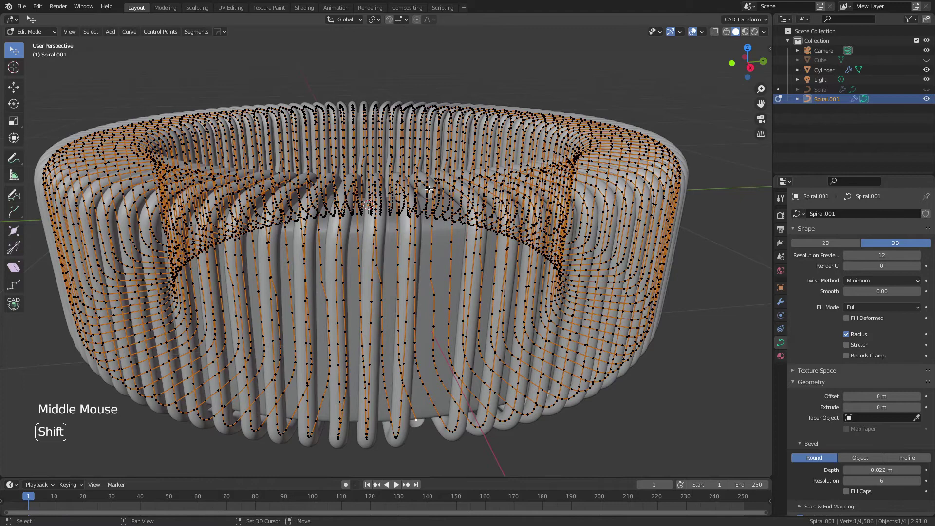
pyautogui.click(429, 186)
pyautogui.scroll(-3)
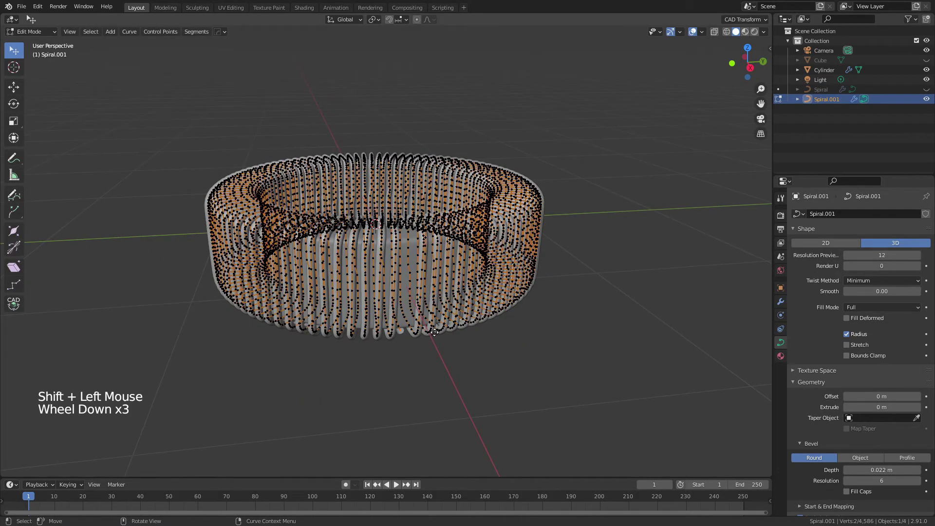
# Extrude both wire ends outward along X twice into straight leads and return to object mode
pyautogui.press('e')
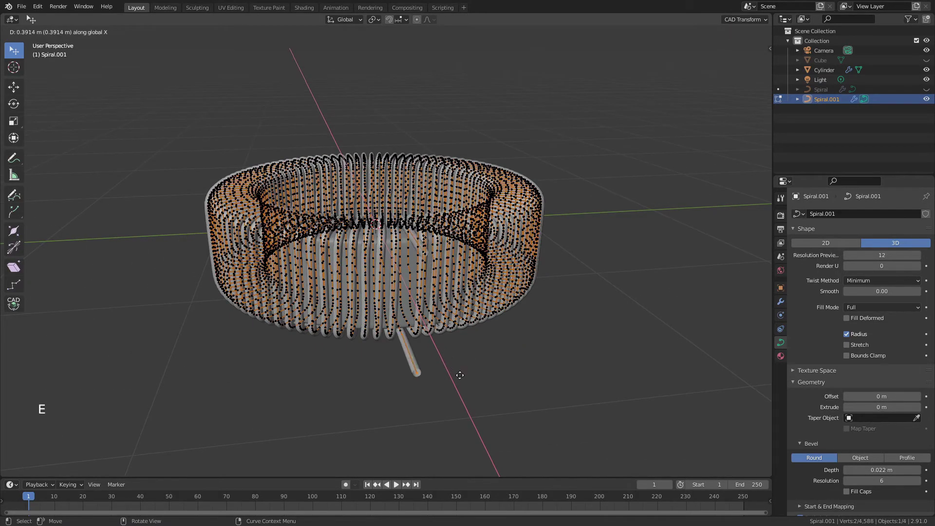
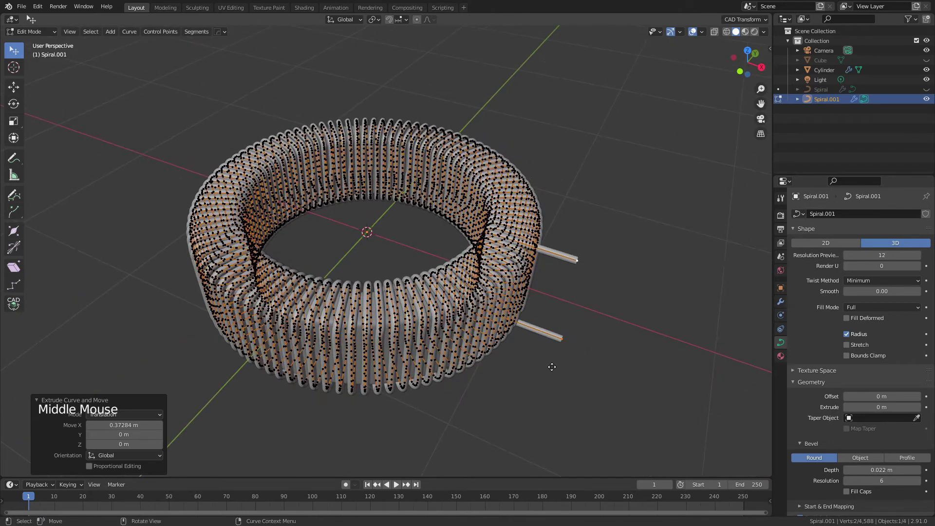
pyautogui.press('e')
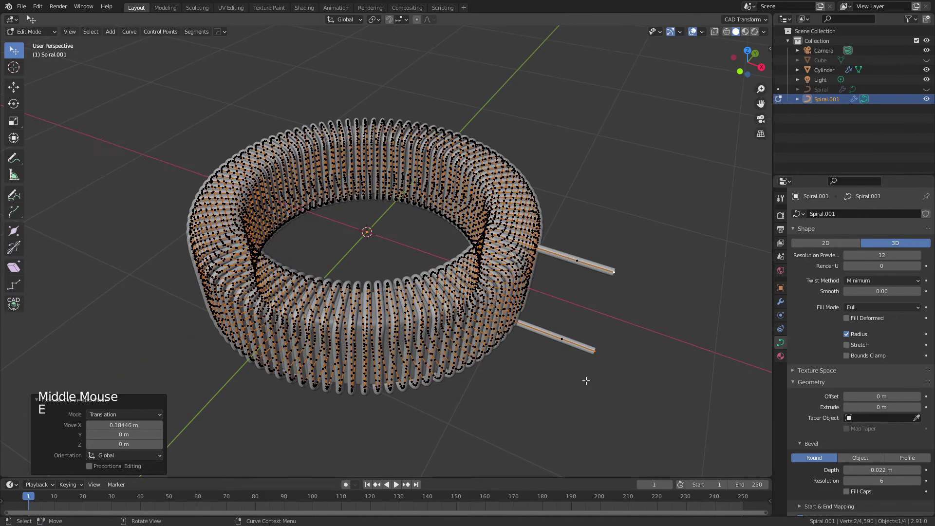
pyautogui.press('Tab')
pyautogui.click(617, 183)
pyautogui.middleClick(544, 258)
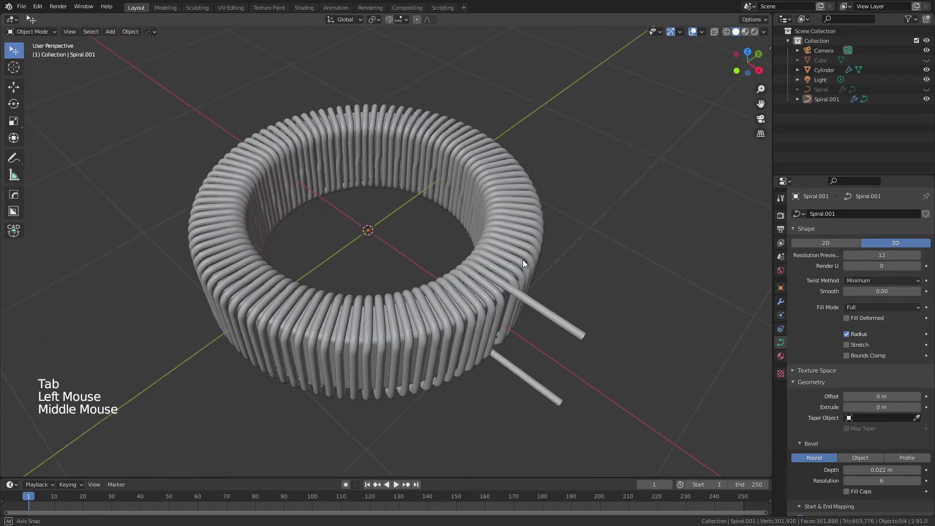
pyautogui.middleClick(512, 218)
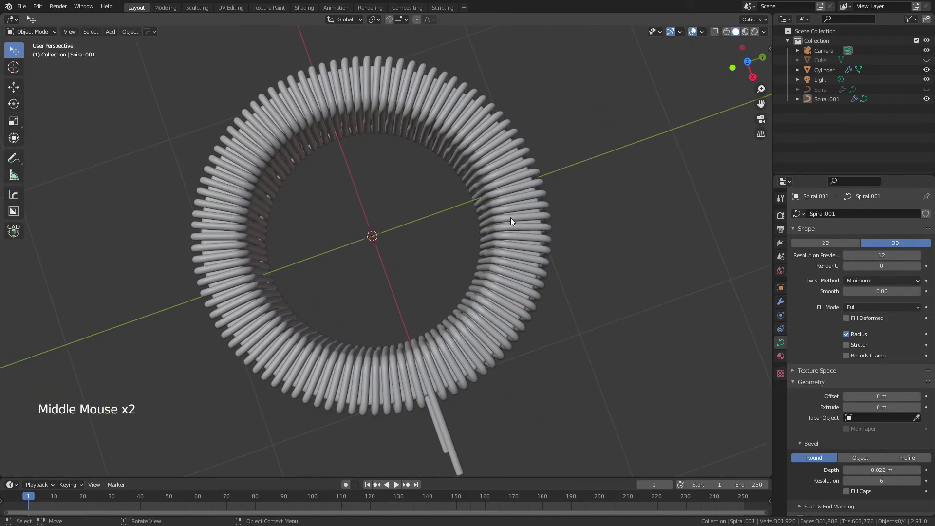
pyautogui.middleClick(447, 307)
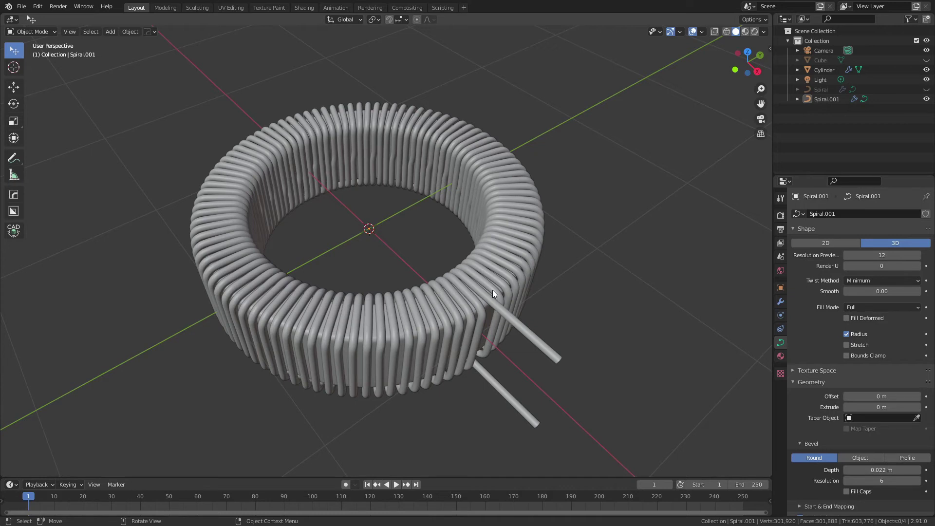
# Select the coil, show its copper material settings and switch the viewport to material preview
pyautogui.click(512, 323)
pyautogui.click(781, 359)
pyautogui.click(807, 259)
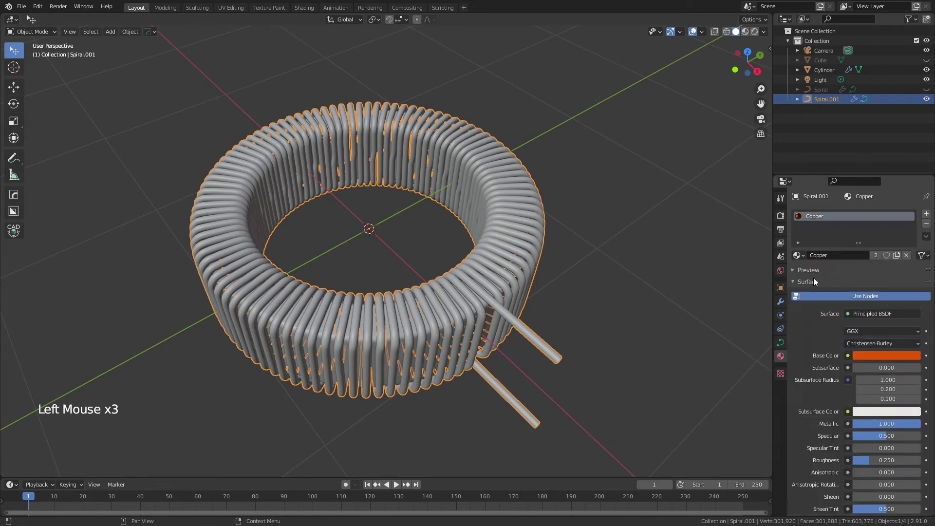
pyautogui.press('z')
pyautogui.click(651, 316)
# Enter point editing on the coil and select the control points of a lead end
pyautogui.middleClick(517, 353)
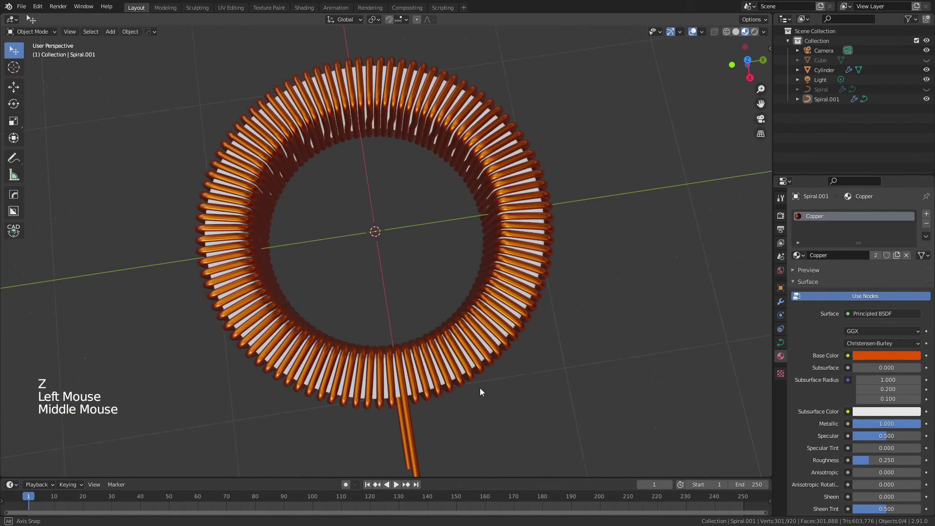
pyautogui.press('KP_7')
pyautogui.scroll(3)
pyautogui.scroll(3)
pyautogui.scroll(-3)
pyautogui.press('Tab')
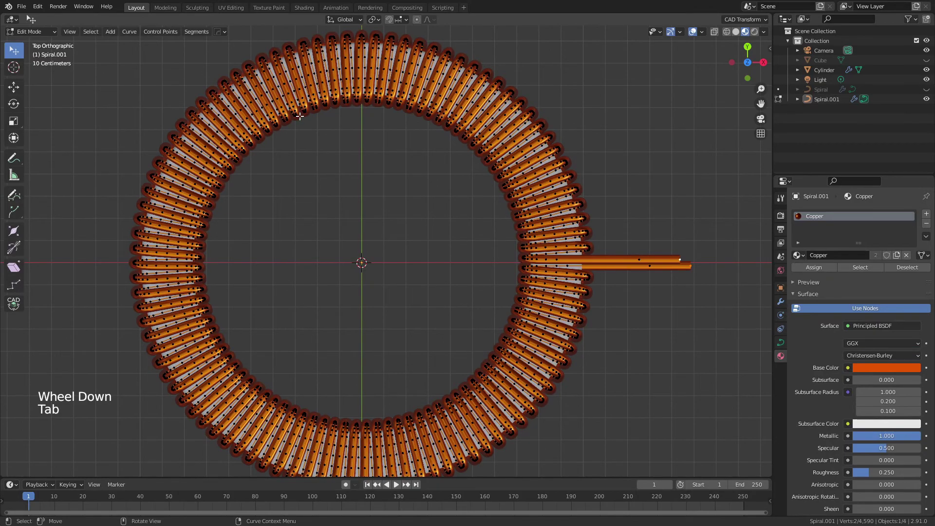
pyautogui.middleClick(309, 123)
pyautogui.click(306, 136)
pyautogui.click(316, 131)
pyautogui.middleClick(334, 118)
pyautogui.middleClick(302, 103)
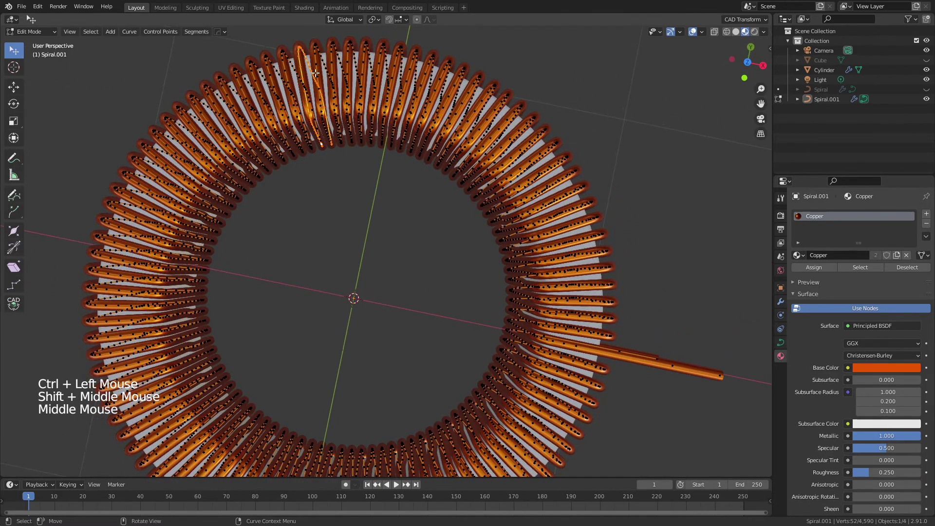
# Rotate the lead points into place beside the ring and finish editing the curve
pyautogui.press('r')
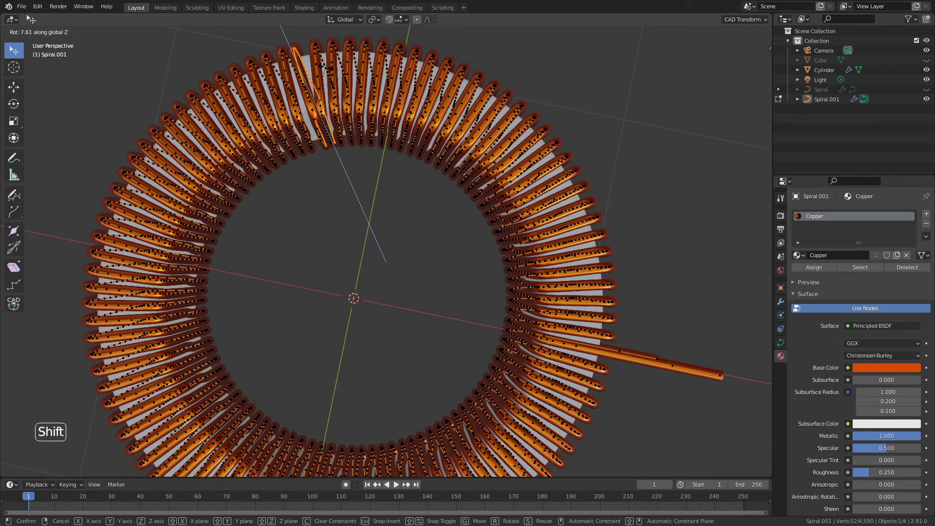
pyautogui.press('g')
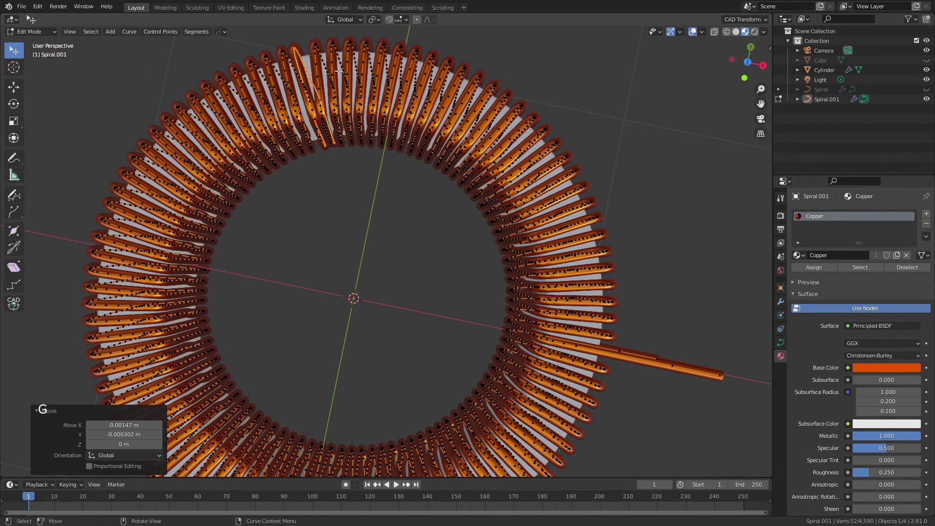
pyautogui.press('Tab')
pyautogui.middleClick(341, 201)
pyautogui.scroll(-3)
pyautogui.middleClick(394, 240)
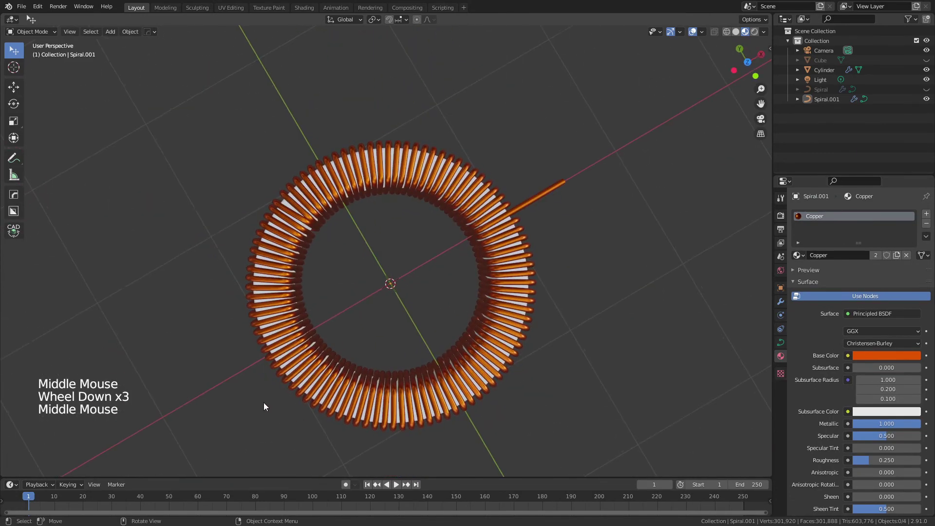
# Give the ring core a new material with a light green base colour
pyautogui.press('KP_7')
pyautogui.scroll(-3)
pyautogui.scroll(-3)
pyautogui.click(830, 72)
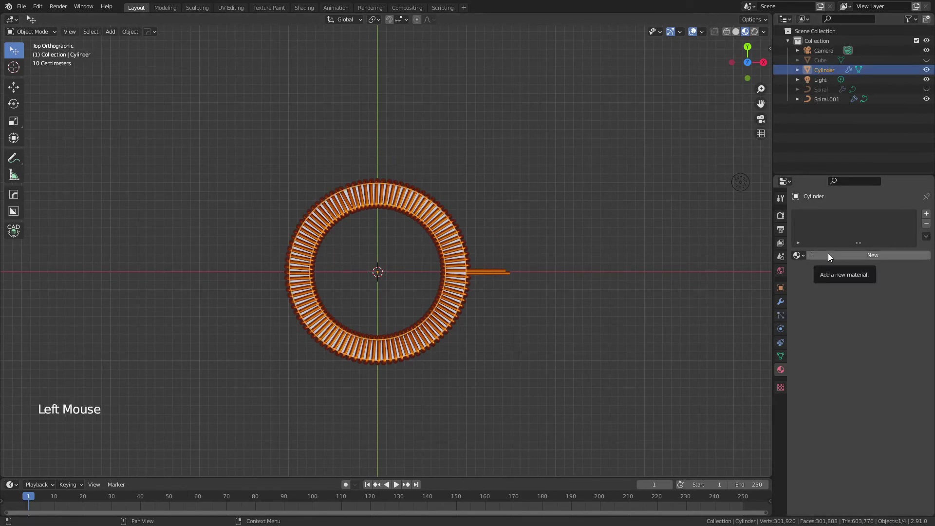
pyautogui.click(831, 257)
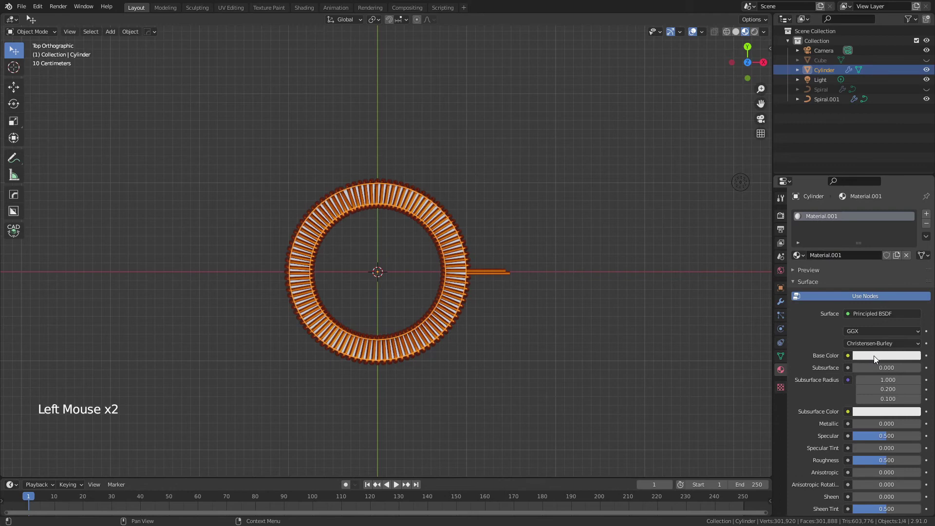
pyautogui.click(875, 359)
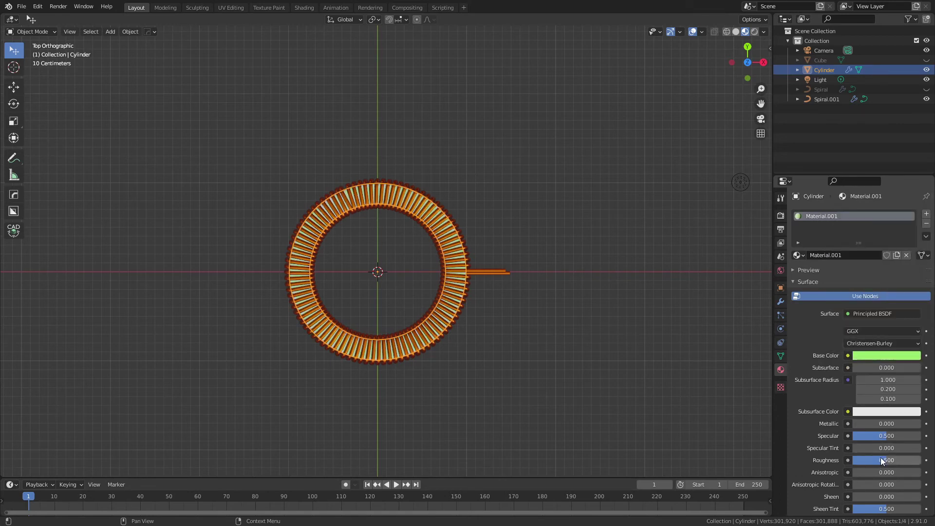
# Set the core material's roughness to 0.4
pyautogui.middleClick(463, 358)
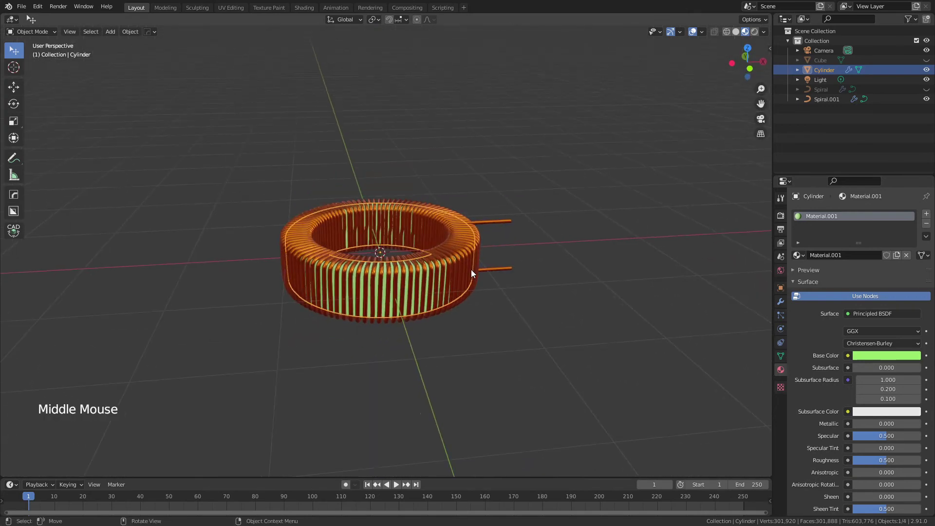
pyautogui.scroll(3)
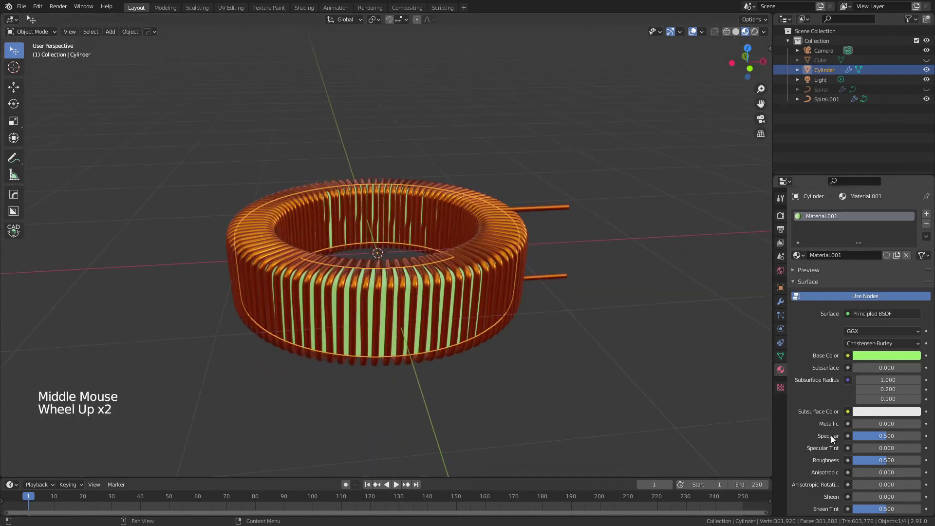
pyautogui.click(881, 465)
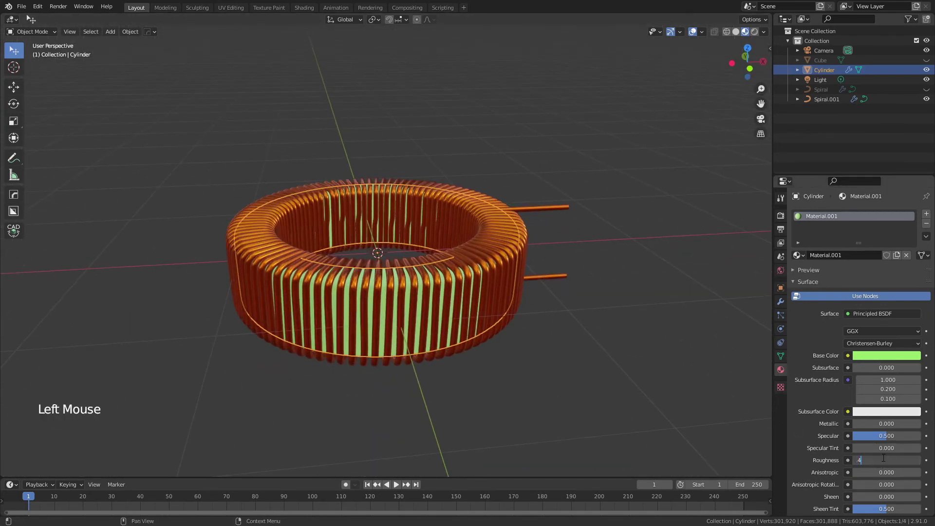
pyautogui.click(636, 402)
pyautogui.middleClick(535, 318)
# Select the ring core and the copper coil and bring up the parenting options
pyautogui.click(830, 74)
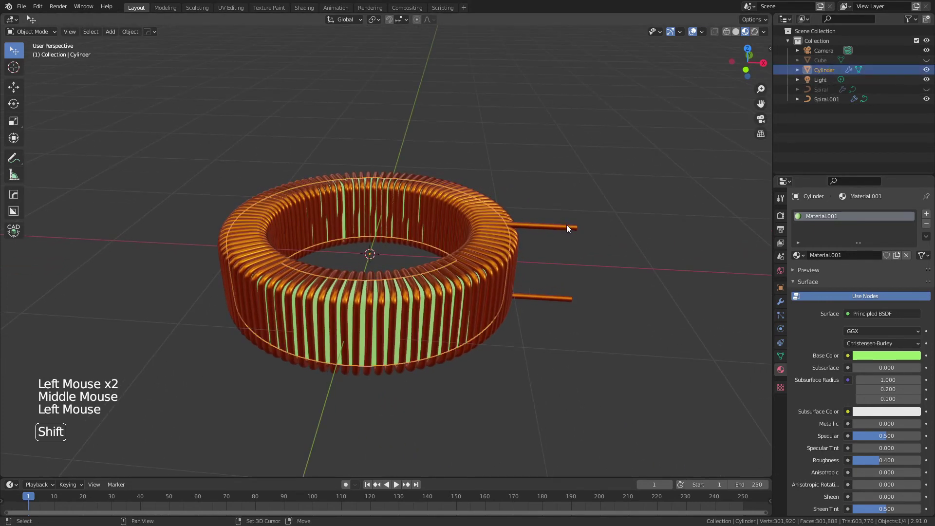
pyautogui.click(569, 228)
pyautogui.press('ctrl+p')
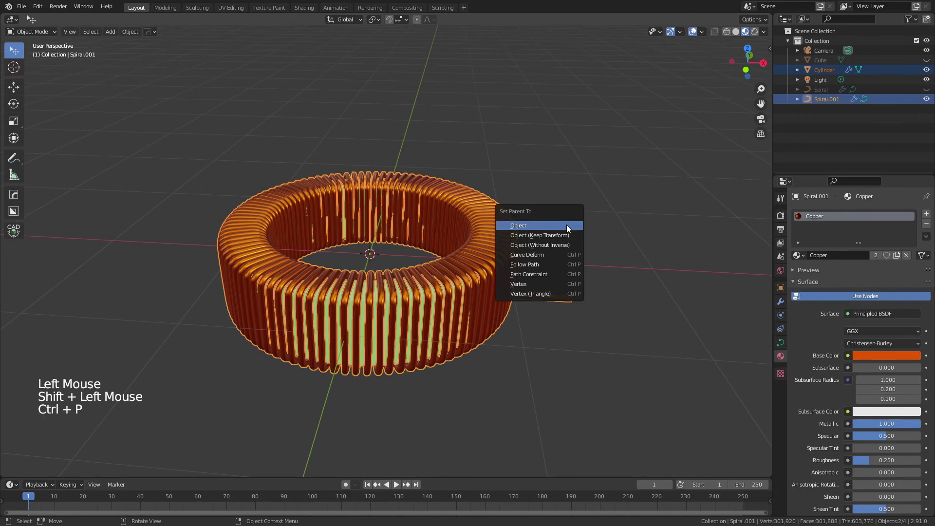
# Parent the green core to the copper coil and select the coil assembly
pyautogui.click(462, 290)
pyautogui.middleClick(537, 253)
pyautogui.click(506, 279)
# Scale the inductor to about 0.93 and tilt it upright with trackball rotation
pyautogui.press('r')
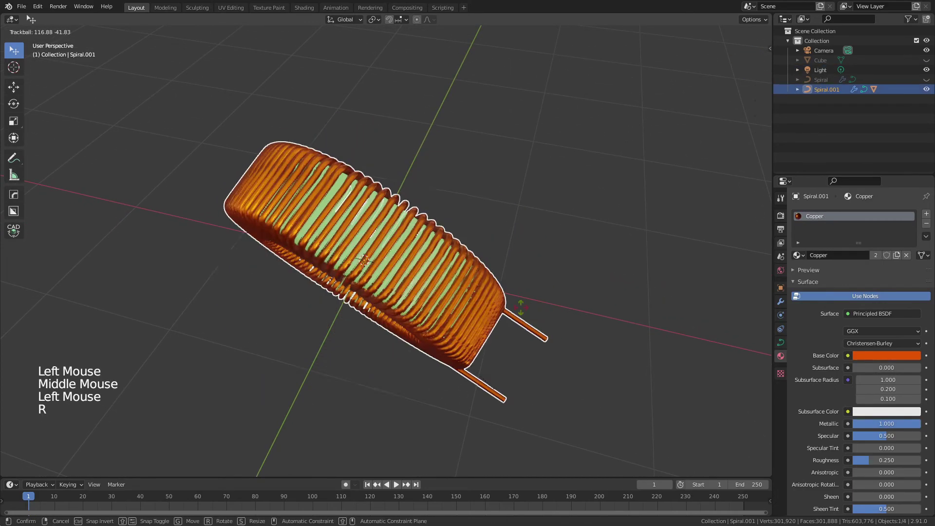
pyautogui.press('s')
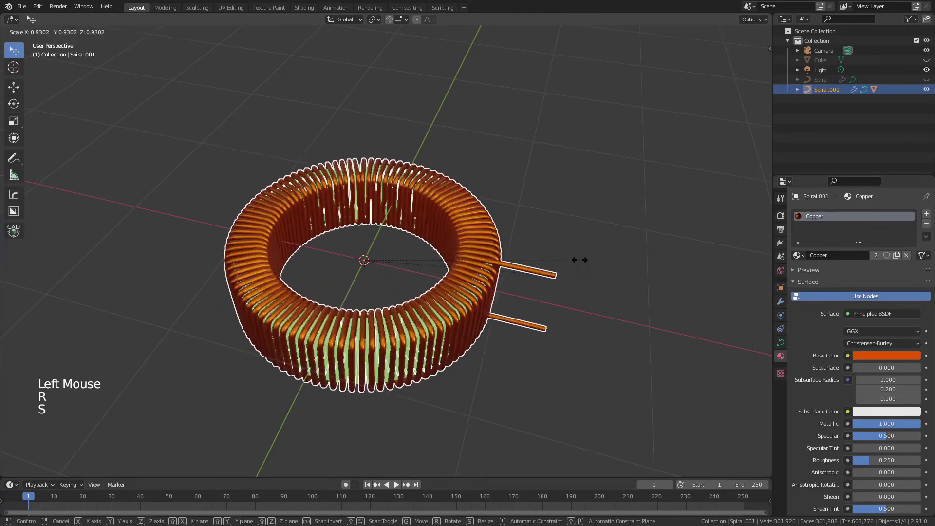
pyautogui.press('g')
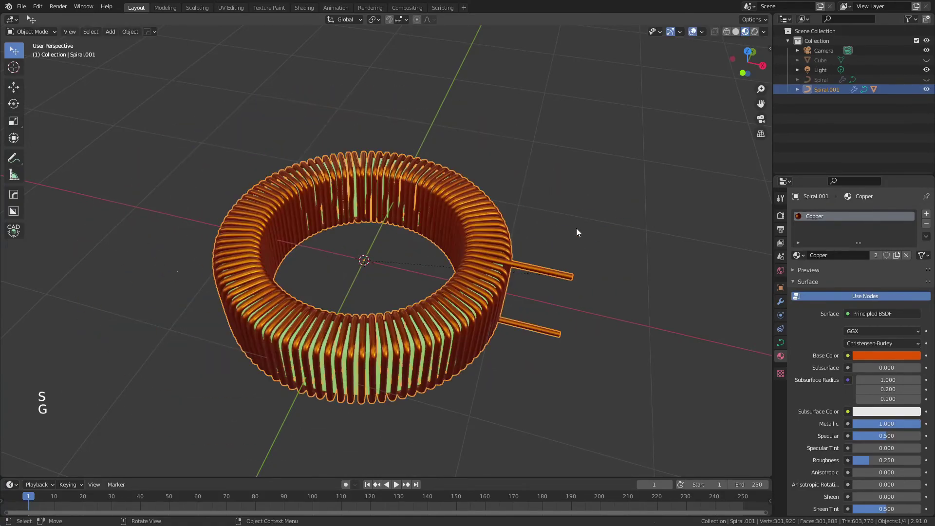
pyautogui.press('r')
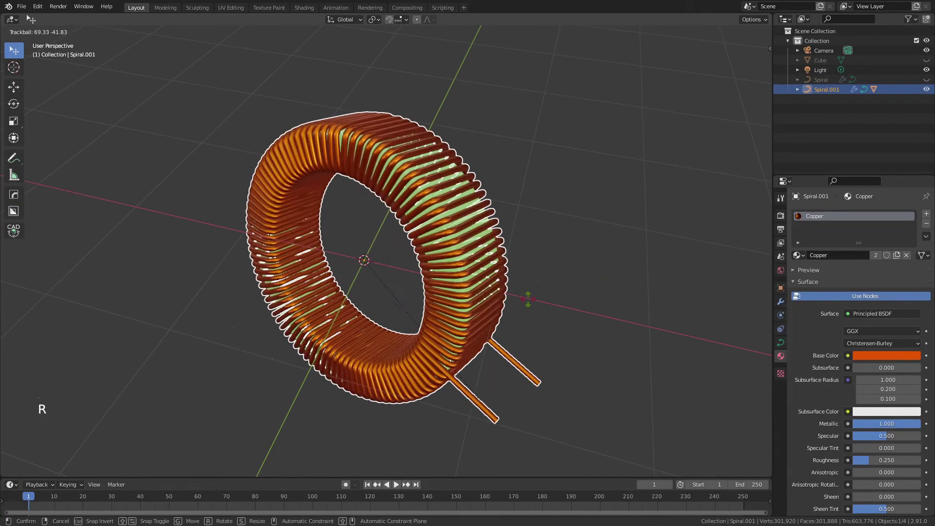
pyautogui.click(549, 165)
pyautogui.middleClick(513, 202)
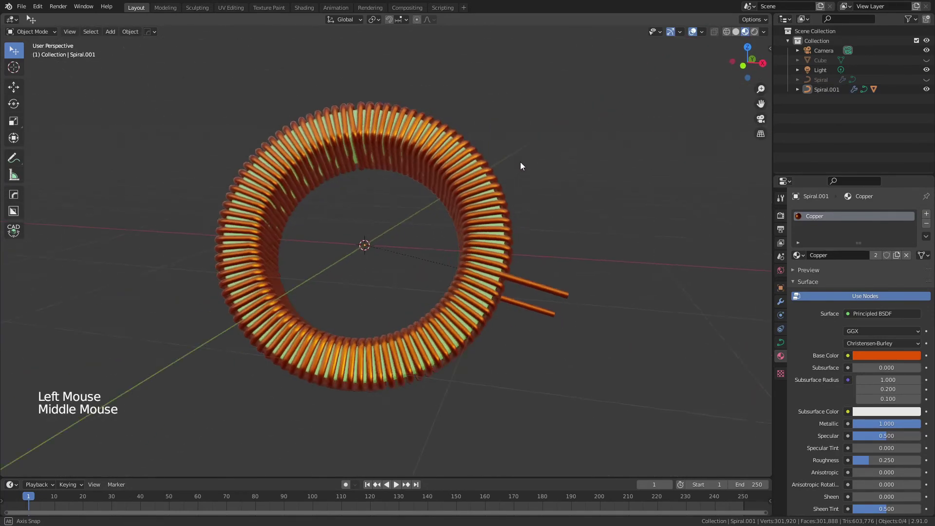
# Add a 100-frame Build modifier to the cube's coil and preview its playback from frame one
pyautogui.scroll(-3)
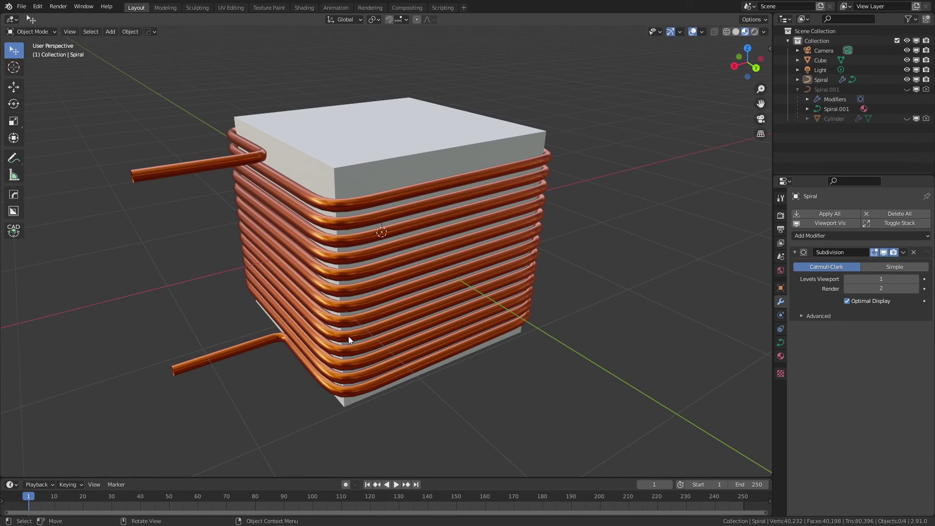
pyautogui.click(215, 165)
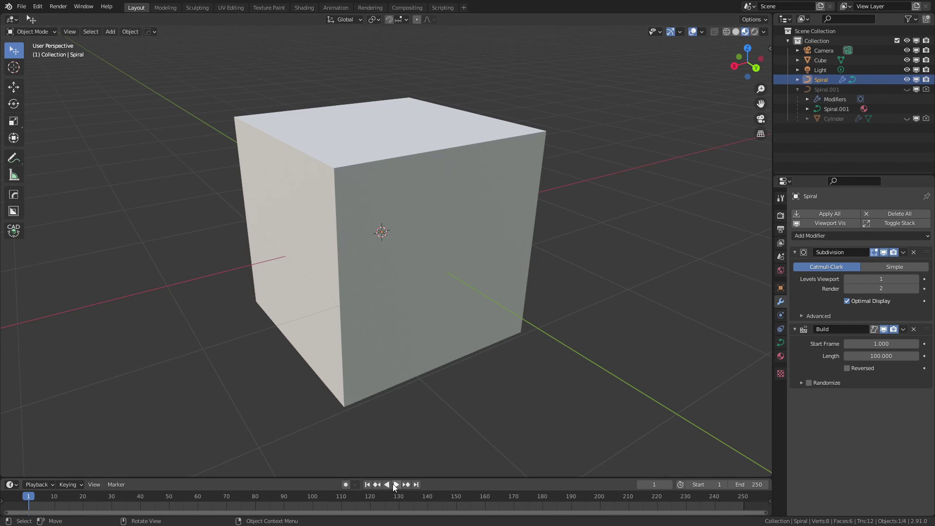
pyautogui.click(398, 489)
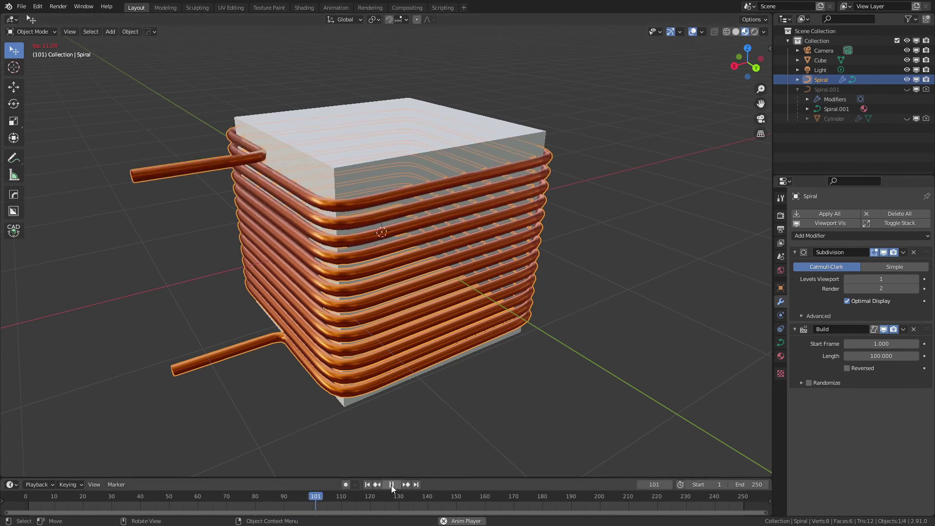
pyautogui.click(393, 489)
pyautogui.click(372, 491)
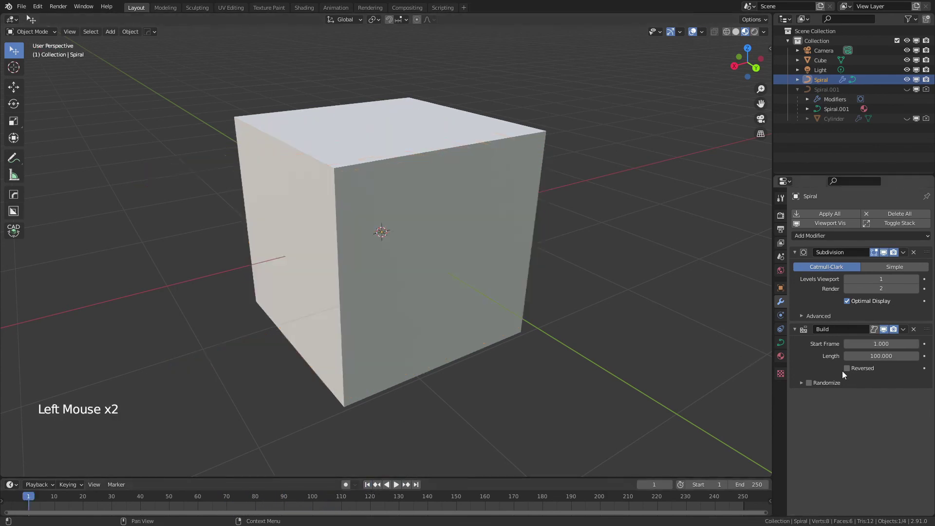
# Set the Build modifier to Reversed so playback unwinds the coil from the top
pyautogui.click(850, 372)
pyautogui.click(397, 488)
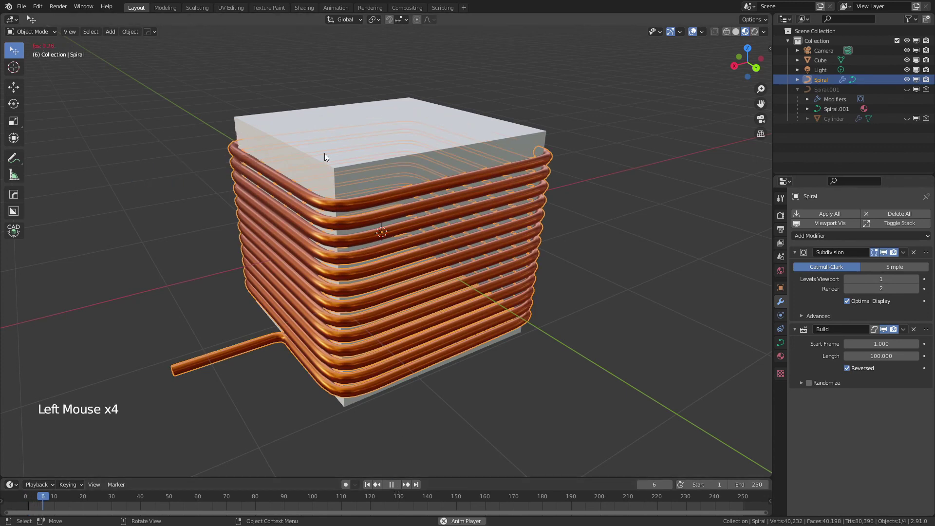